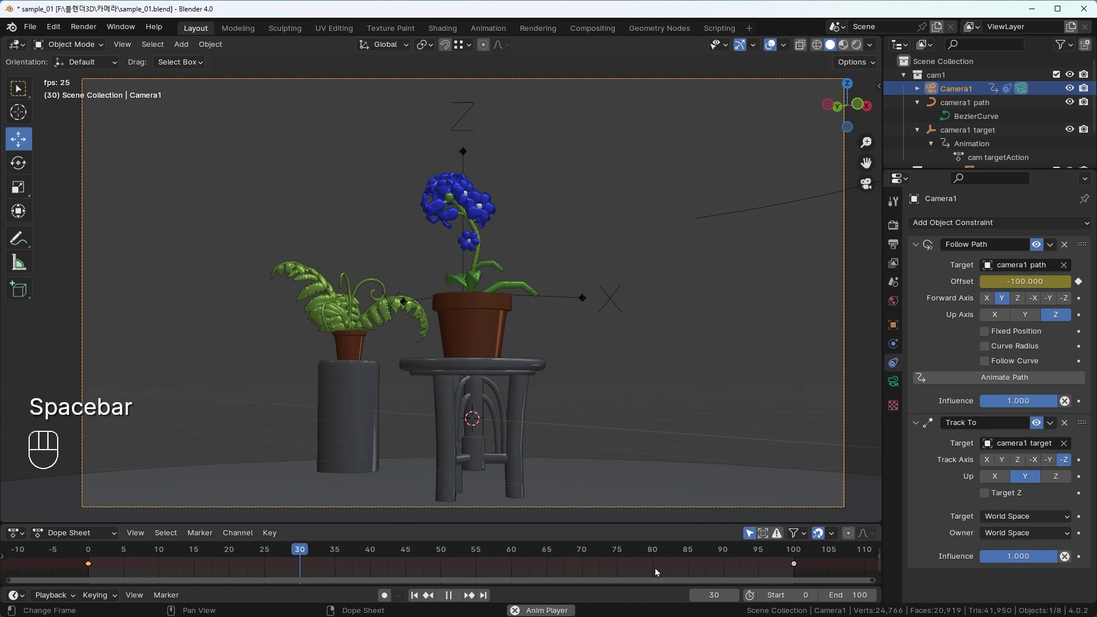
Stop playback and toggle Quad View to inspect the camera1 path from top, side and camera views
click(658, 573)
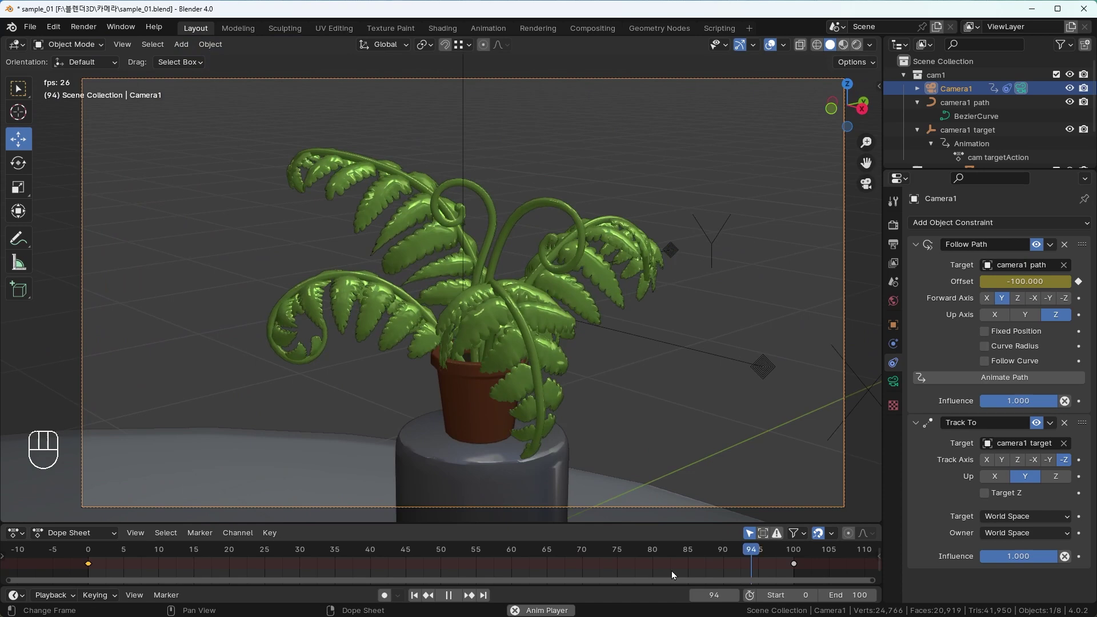
key(ctrl+alt+q)
drag(192, 255, 558, 446)
scroll(up, 3)
drag(711, 552, 748, 540)
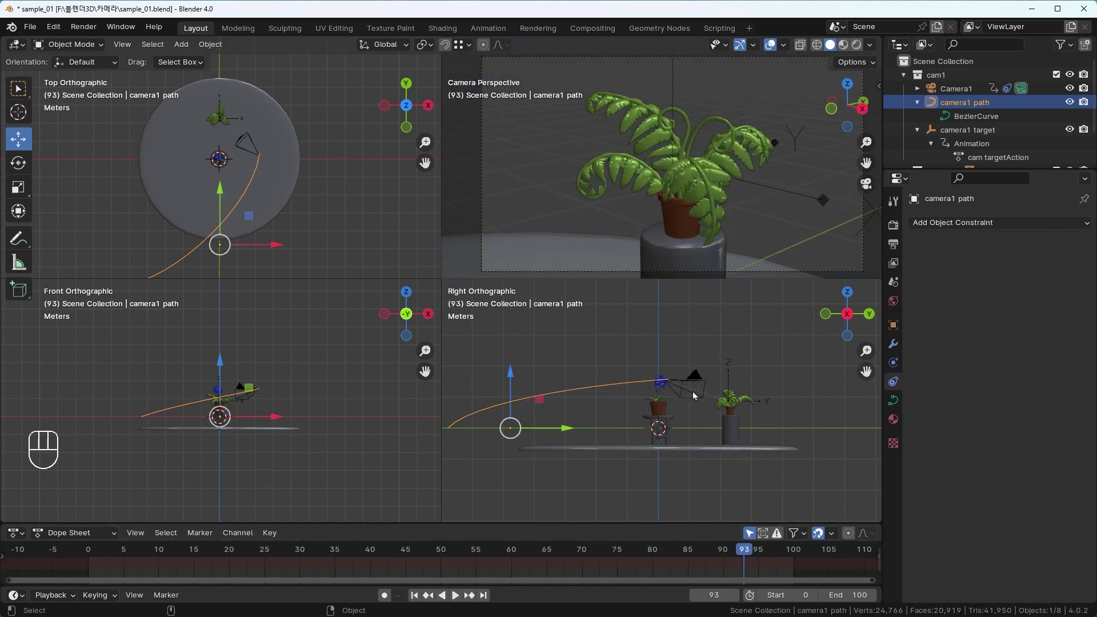
Inspect camera1's constraints, collapse the cam1 hierarchy and hide the cam1 rig from the viewports
click(693, 386)
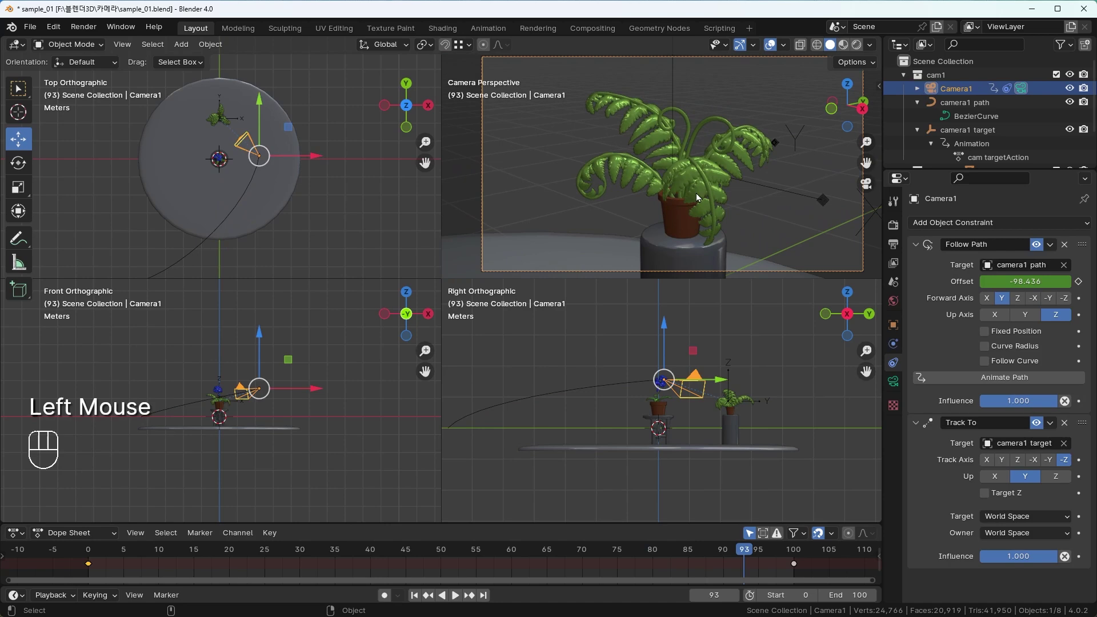
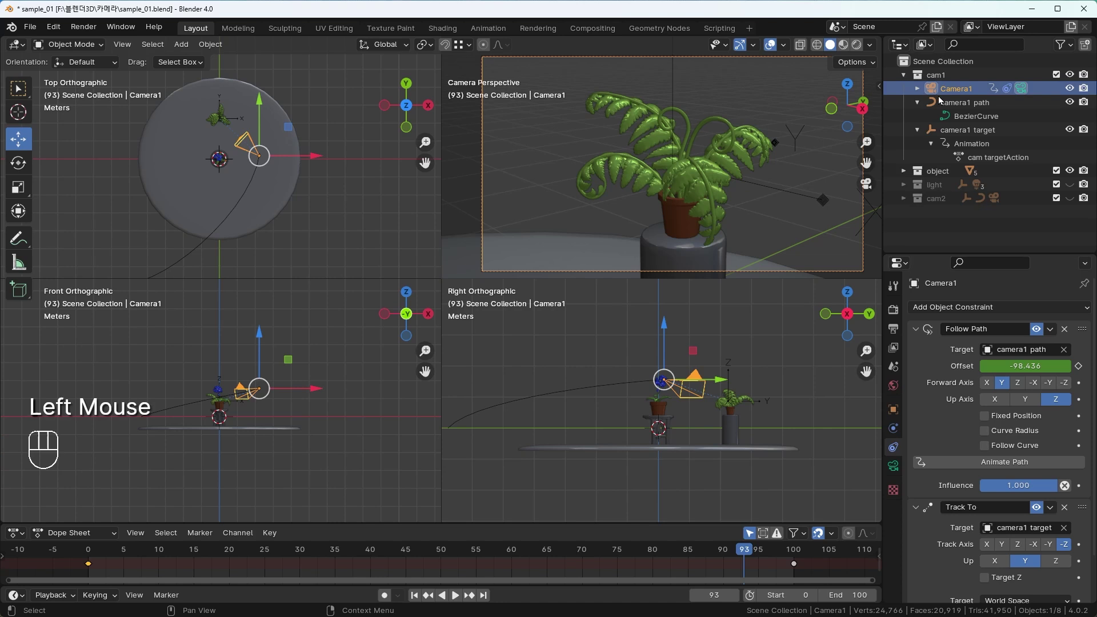
click(932, 82)
click(907, 80)
click(954, 153)
Collapse the remaining scene collections in the Outliner and deselect everything
click(1073, 80)
click(1086, 80)
click(380, 211)
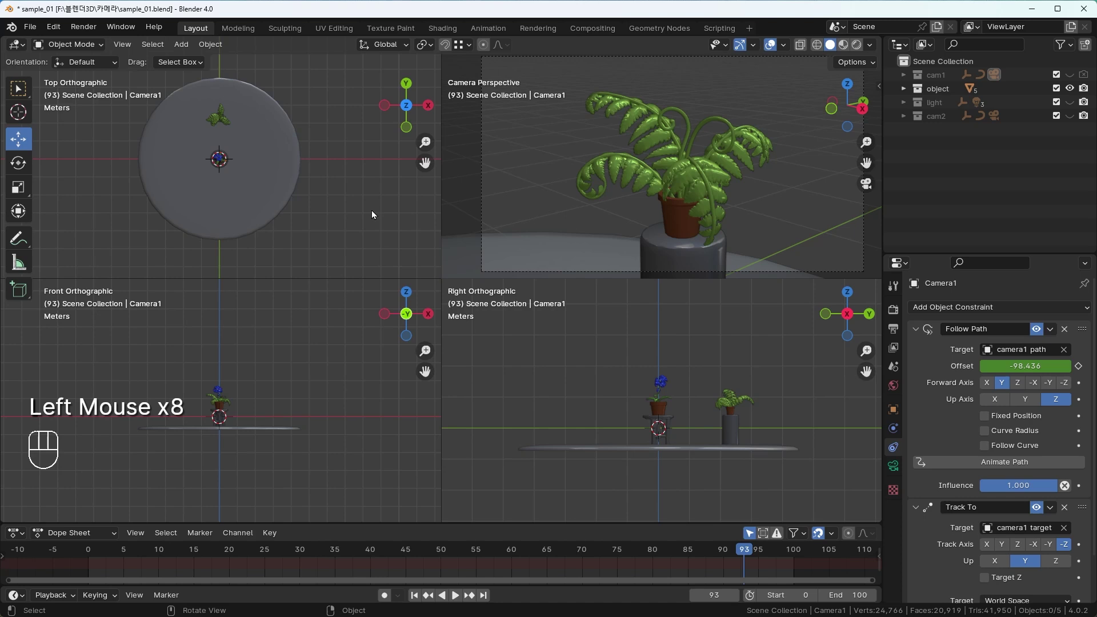
Add a new Camera object and move it above the flower pot
key(shift+a)
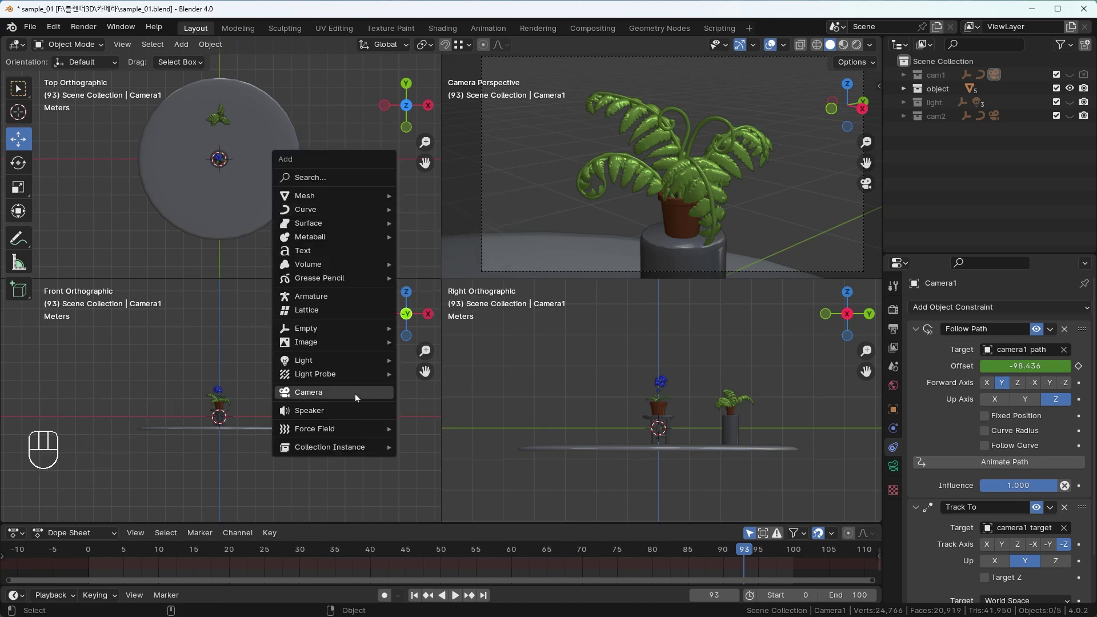
key(g)
click(399, 228)
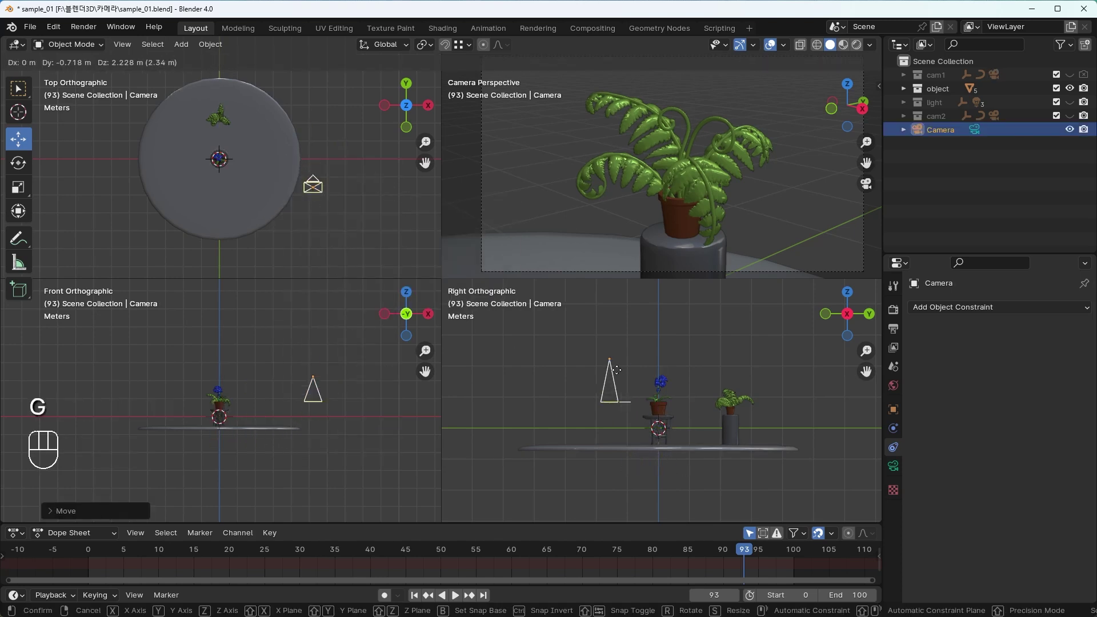
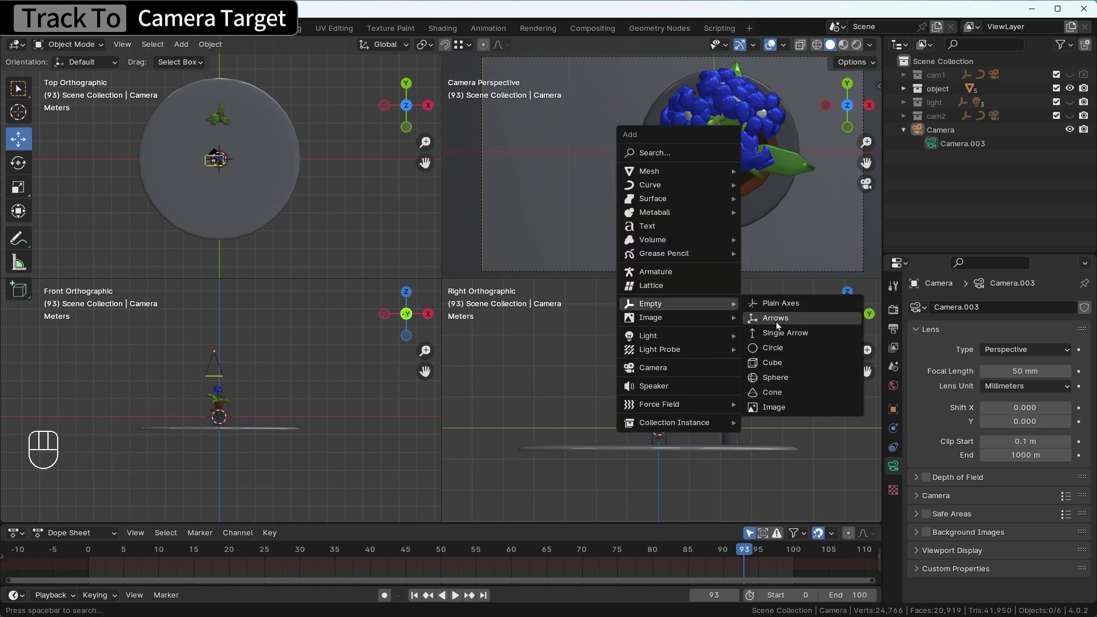
Add an arrows empty named cam target at the origin and reselect the new Camera
drag(940, 167, 1078, 169)
click(1022, 183)
click(946, 147)
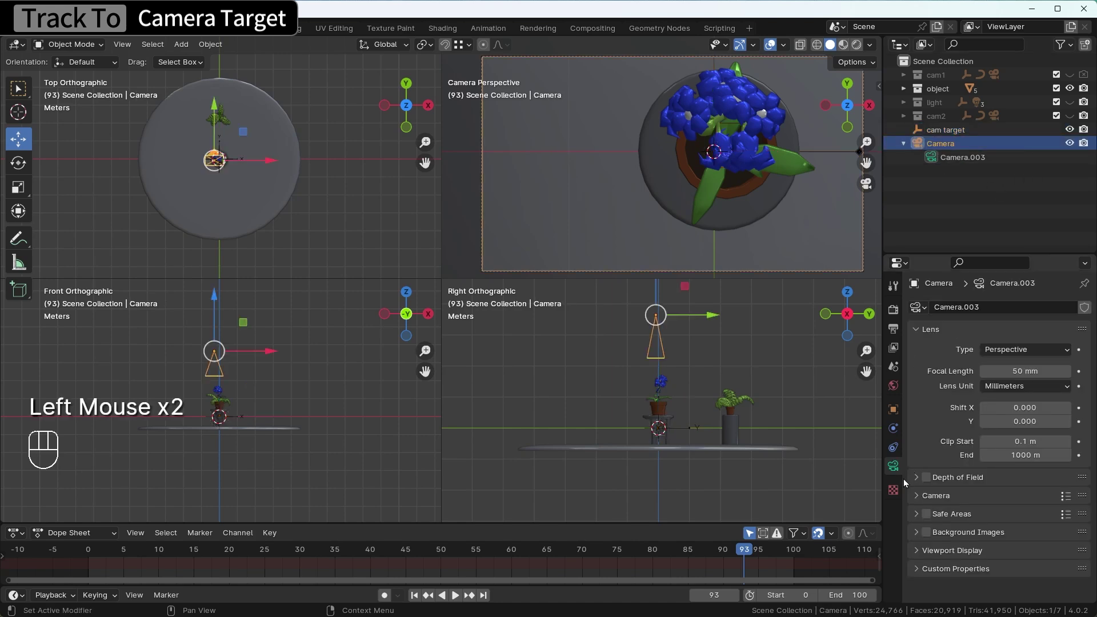
click(898, 449)
Give the Camera a Track To constraint aimed at cam target via the eyedropper
drag(1006, 304, 964, 409)
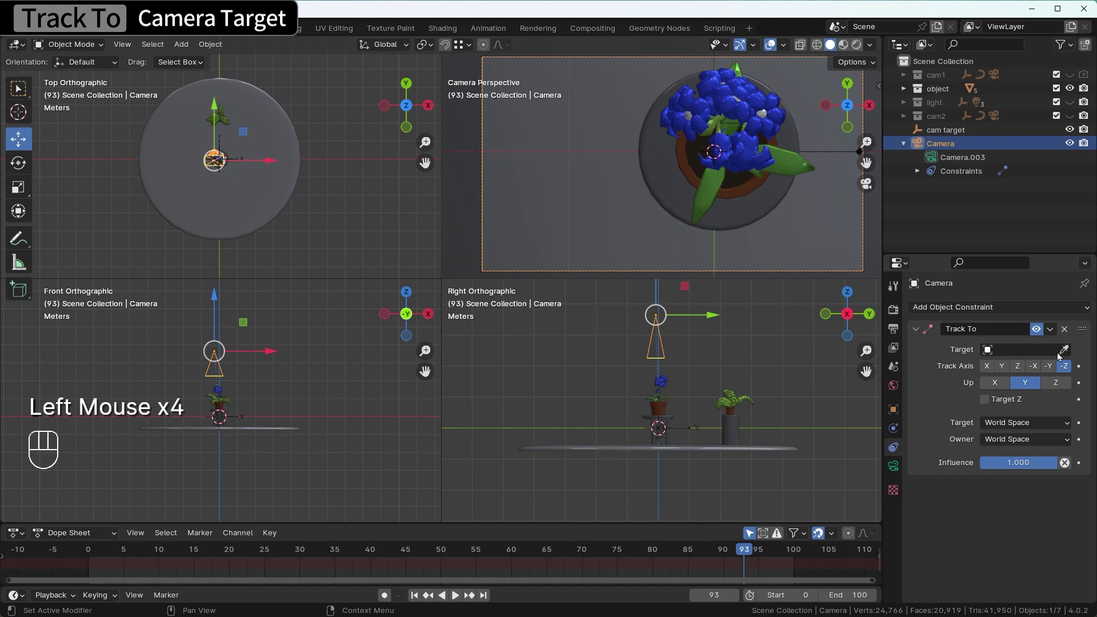
click(1068, 352)
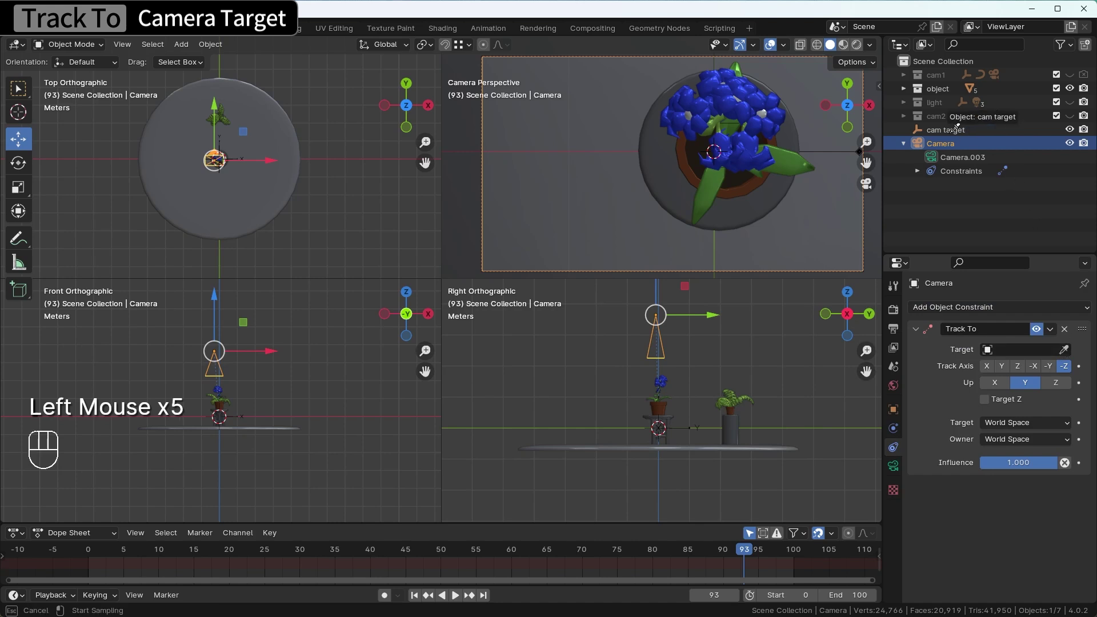
click(956, 137)
click(897, 416)
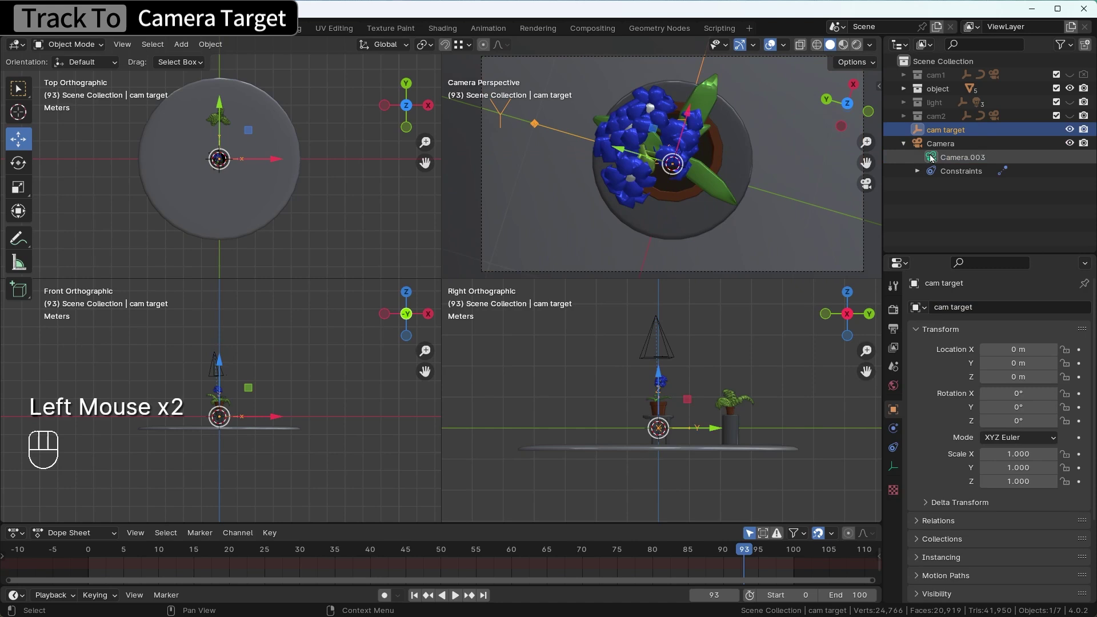
Move the Camera high off to the side around (-2.0, -5.14, 3.84) m and raise cam target to 0.68 m
click(938, 150)
key(g)
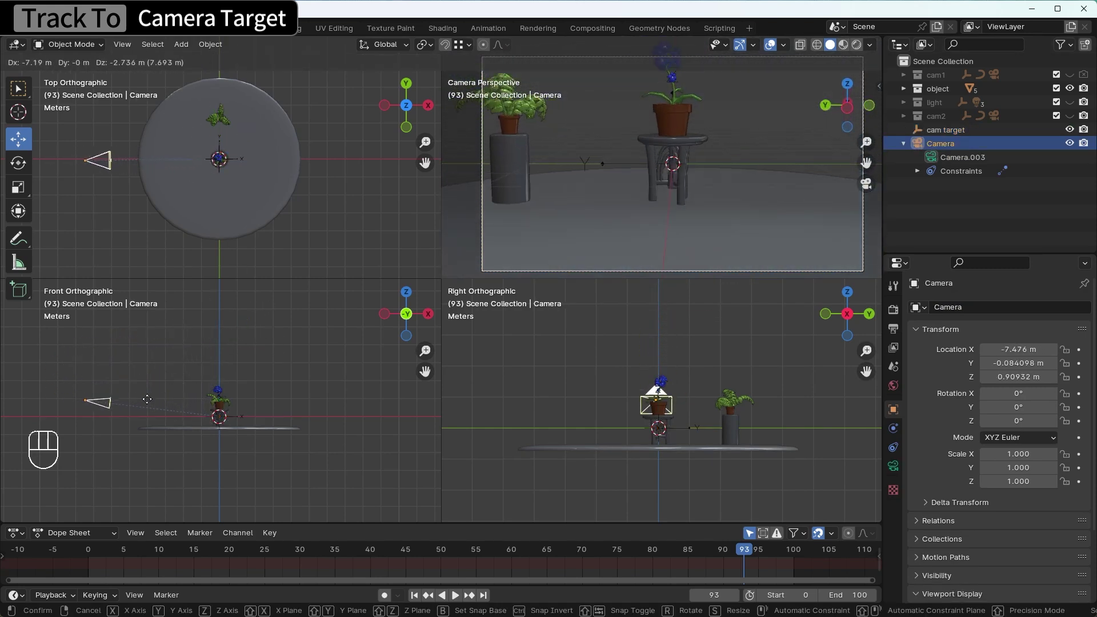
click(120, 353)
click(953, 132)
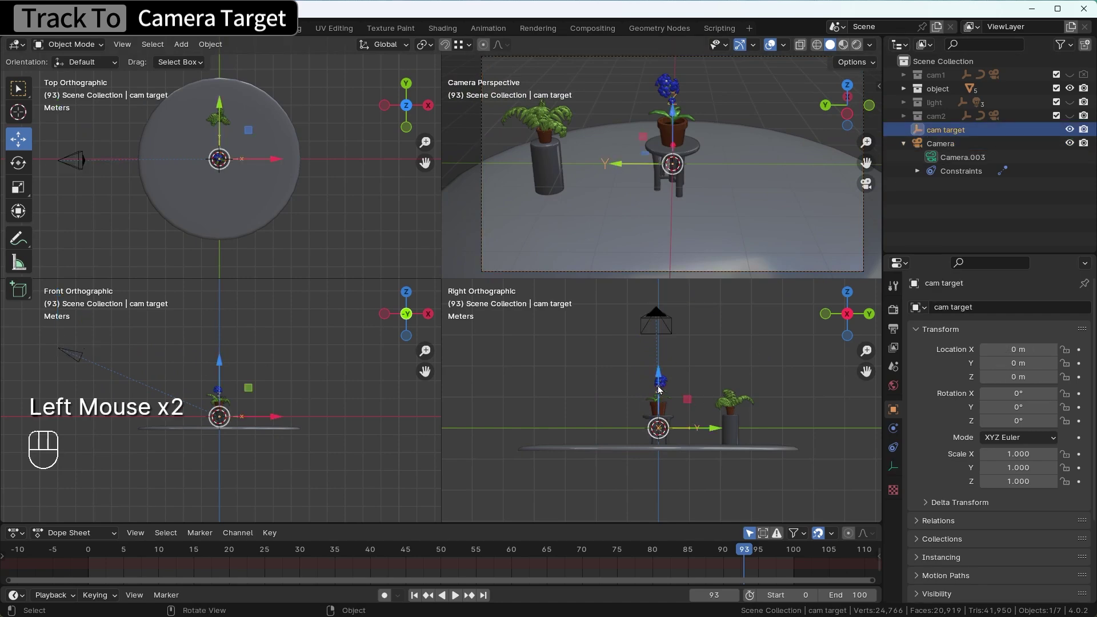
click(660, 384)
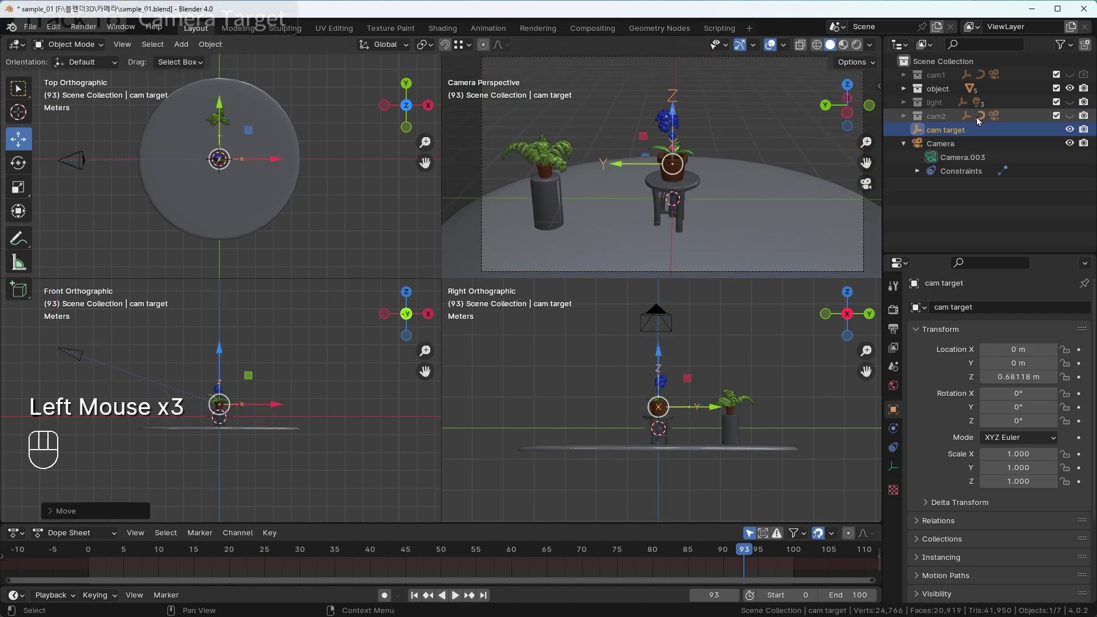
click(954, 151)
key(g)
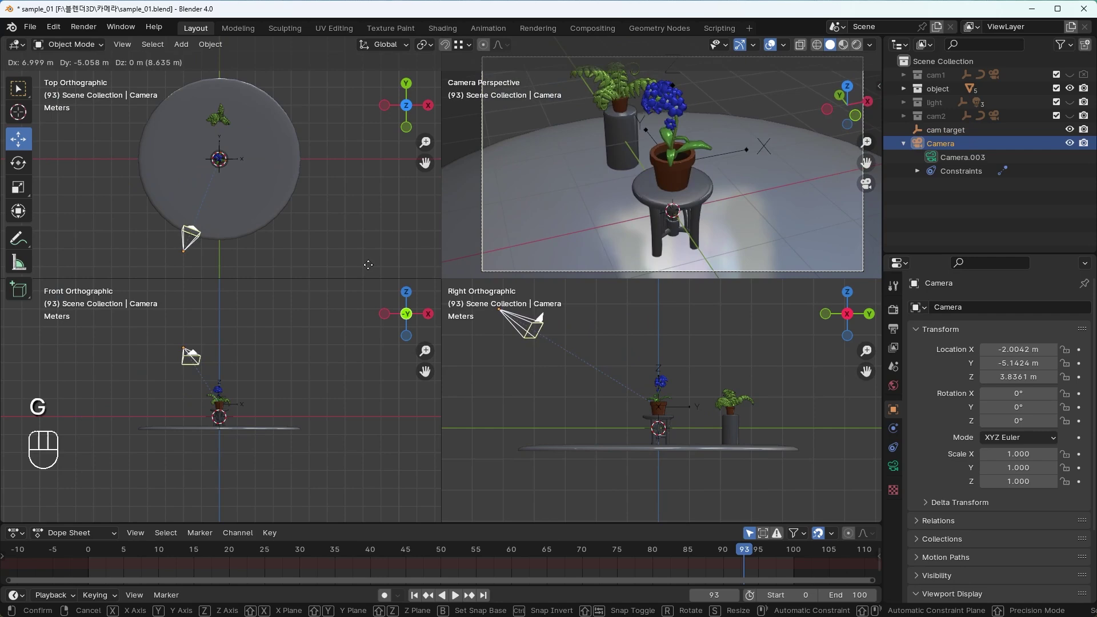
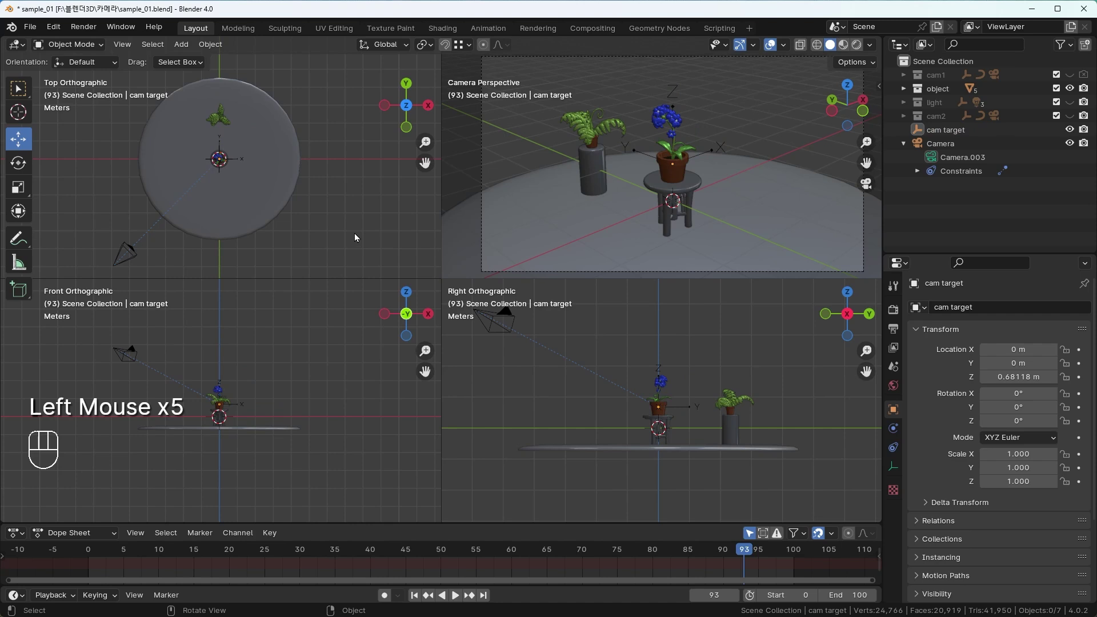
Add a BezierCurve scaled to 4.174 and shape its points into a large arc around the plants
key(shift+a)
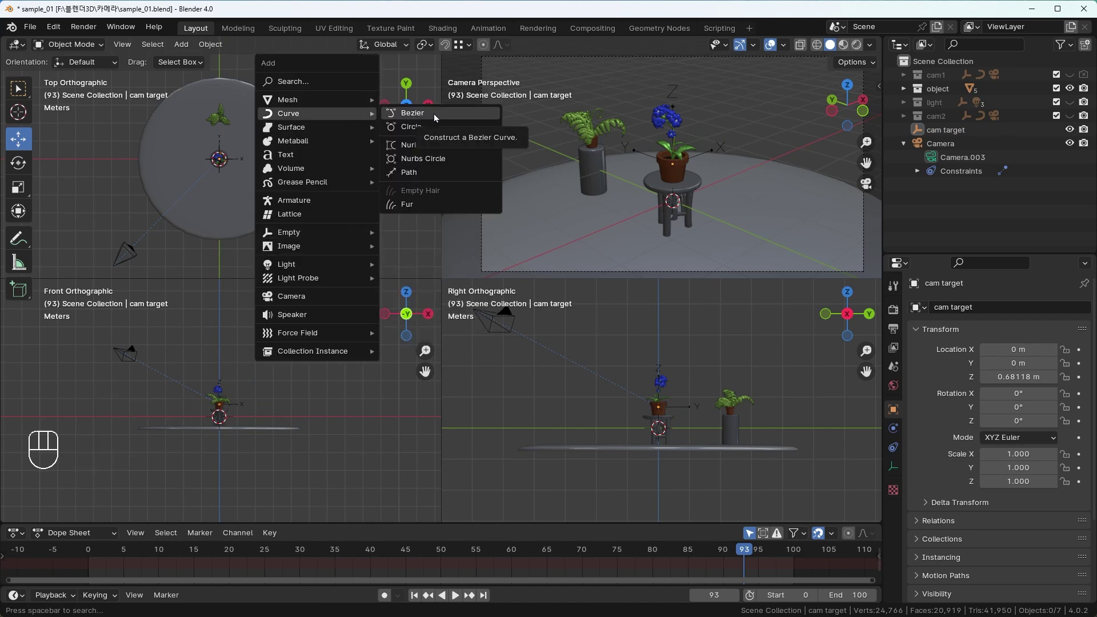
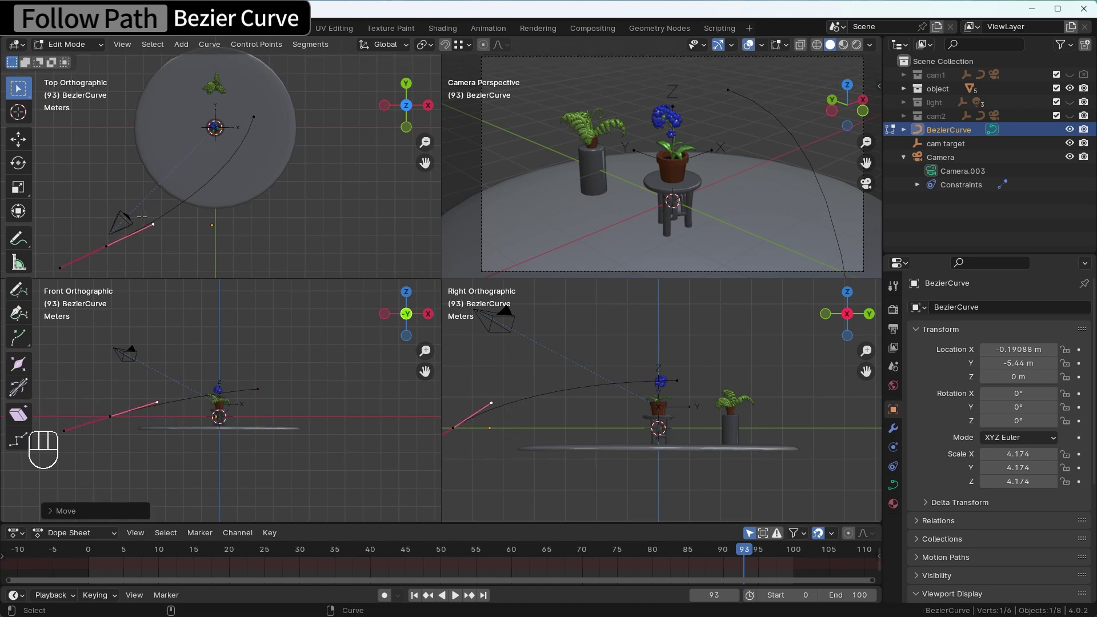
key(Tab)
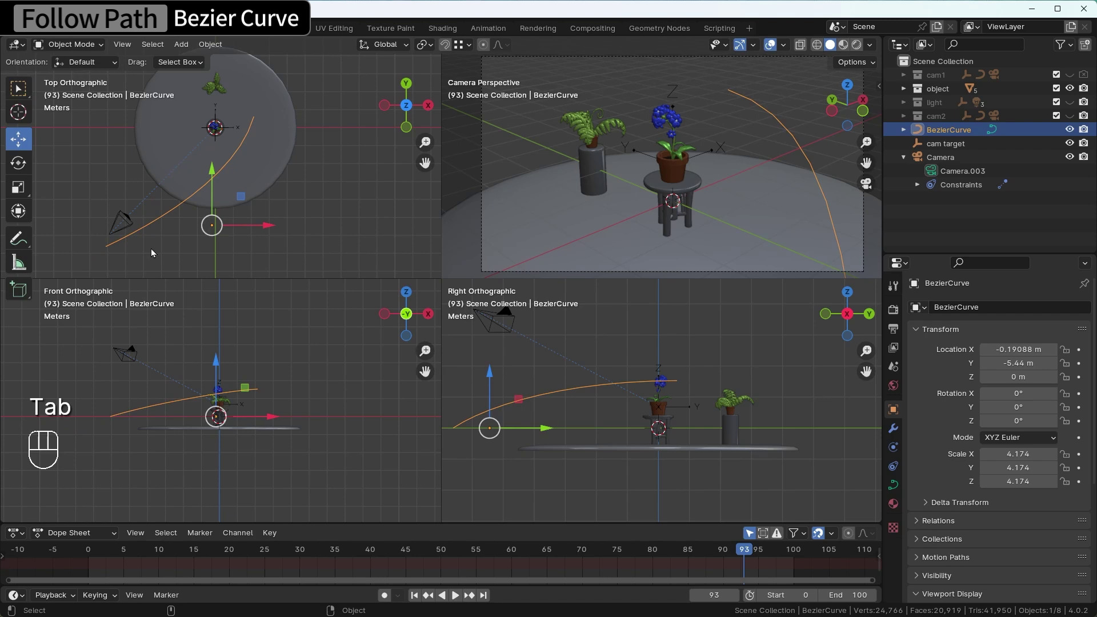
Pick BezierCurve as the Camera's Follow Path target and reset the camera's location to the origin
drag(154, 253, 134, 228)
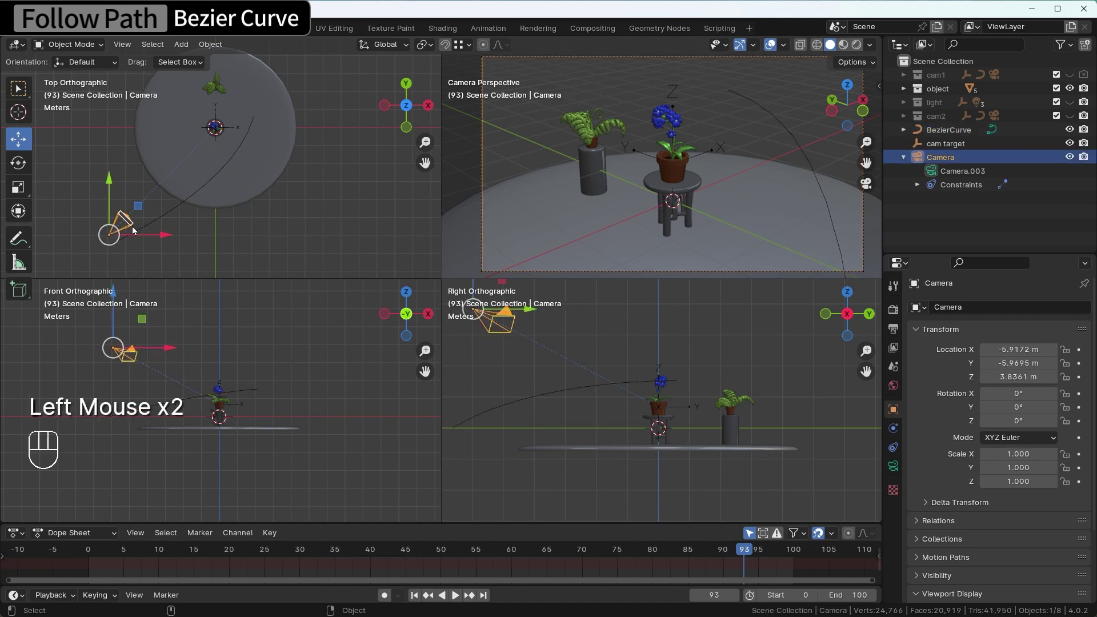
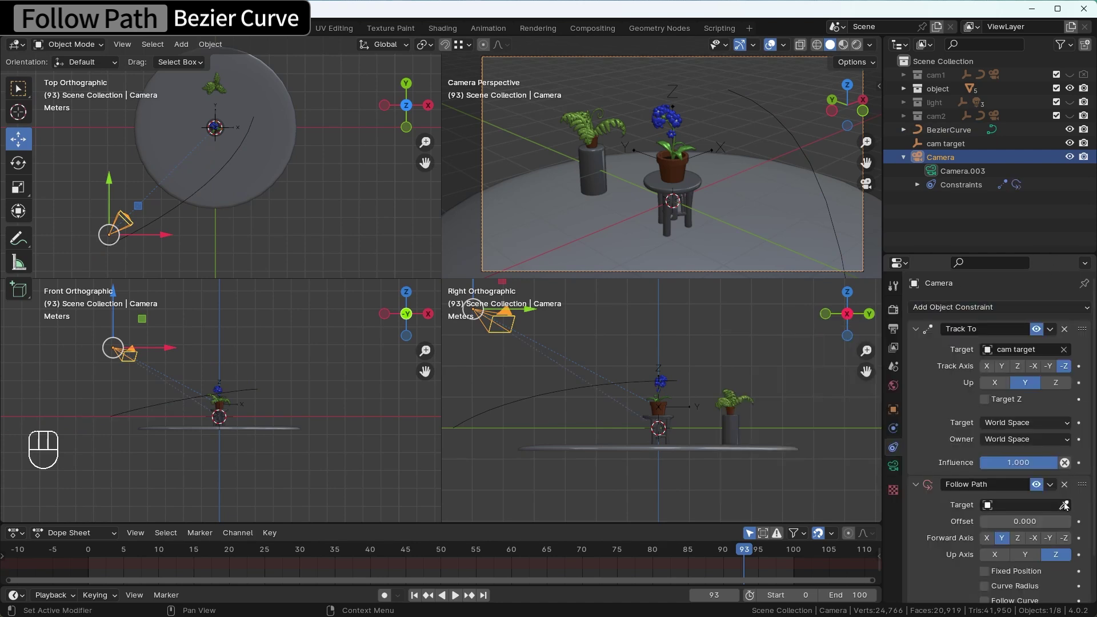
click(1068, 510)
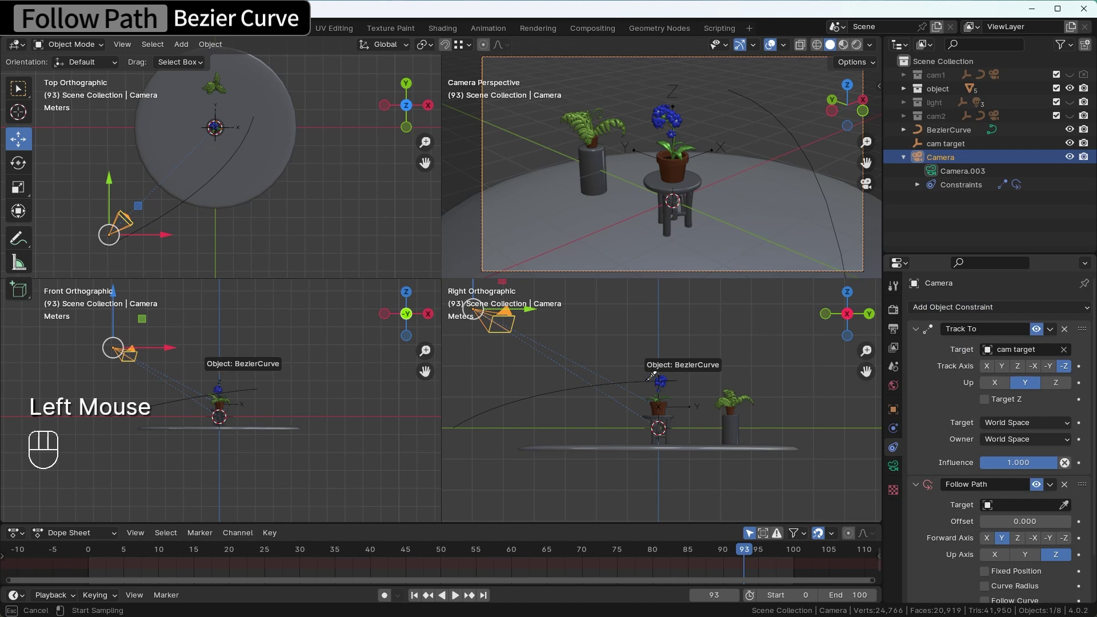
scroll(down, 3)
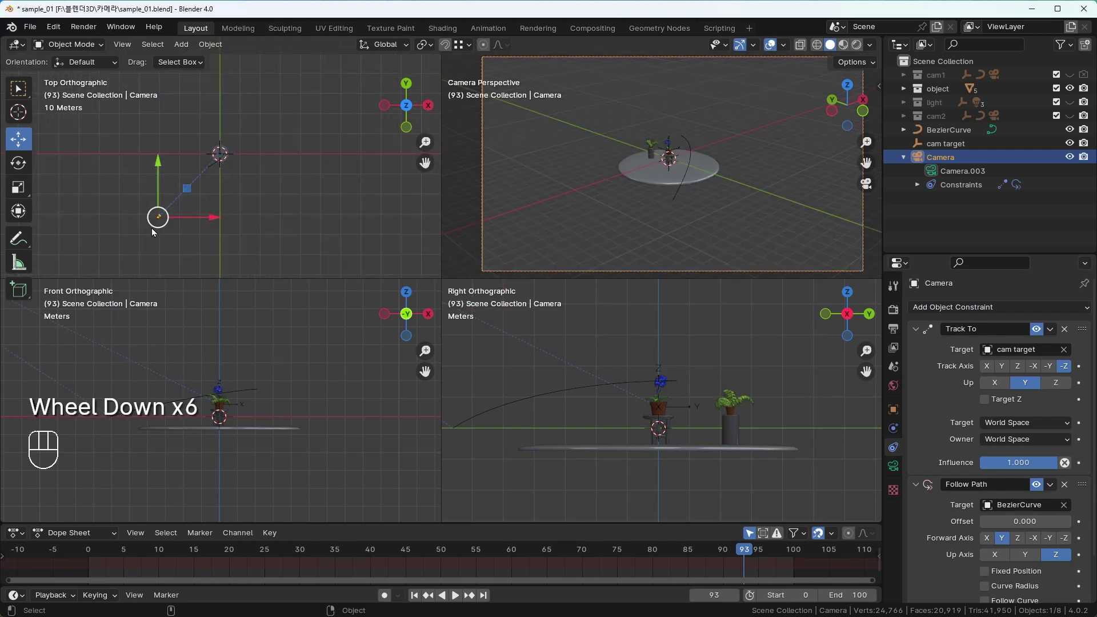
click(895, 417)
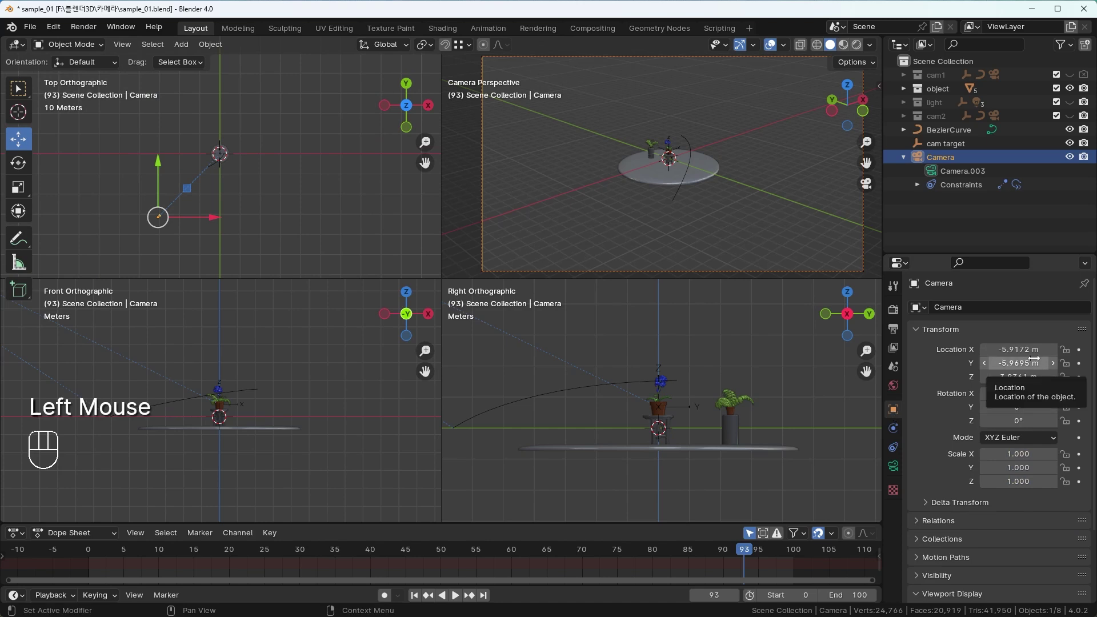
key(BackSpace)
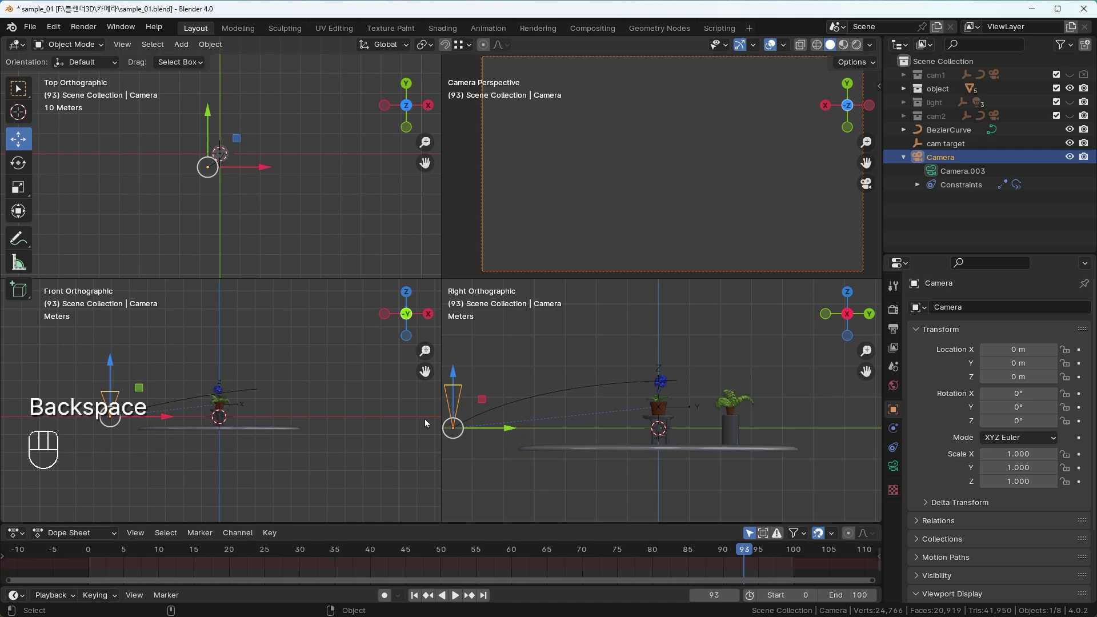
Reorder the constraints so Follow Path comes before Track To, framing the plant scene
scroll(up, 3)
scroll(up, 3)
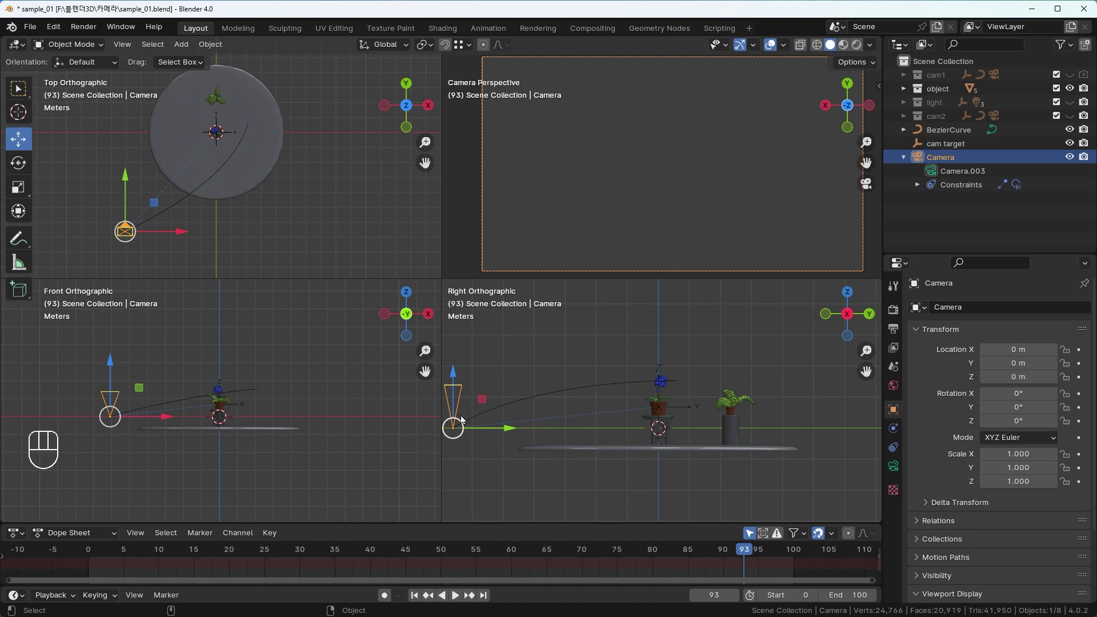
click(898, 449)
drag(1083, 489, 1069, 326)
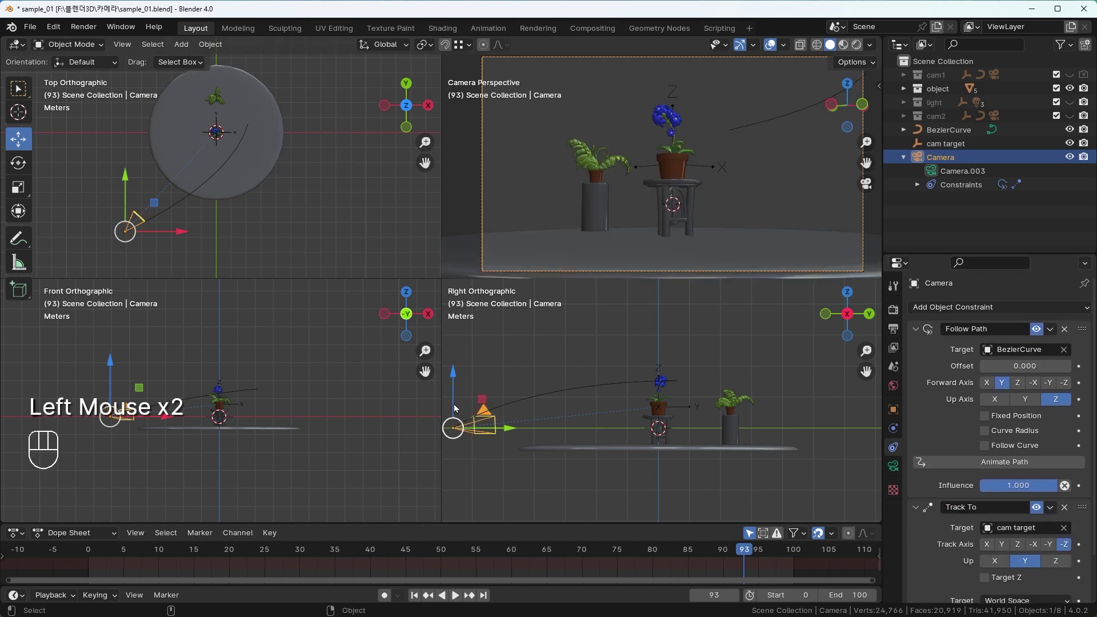
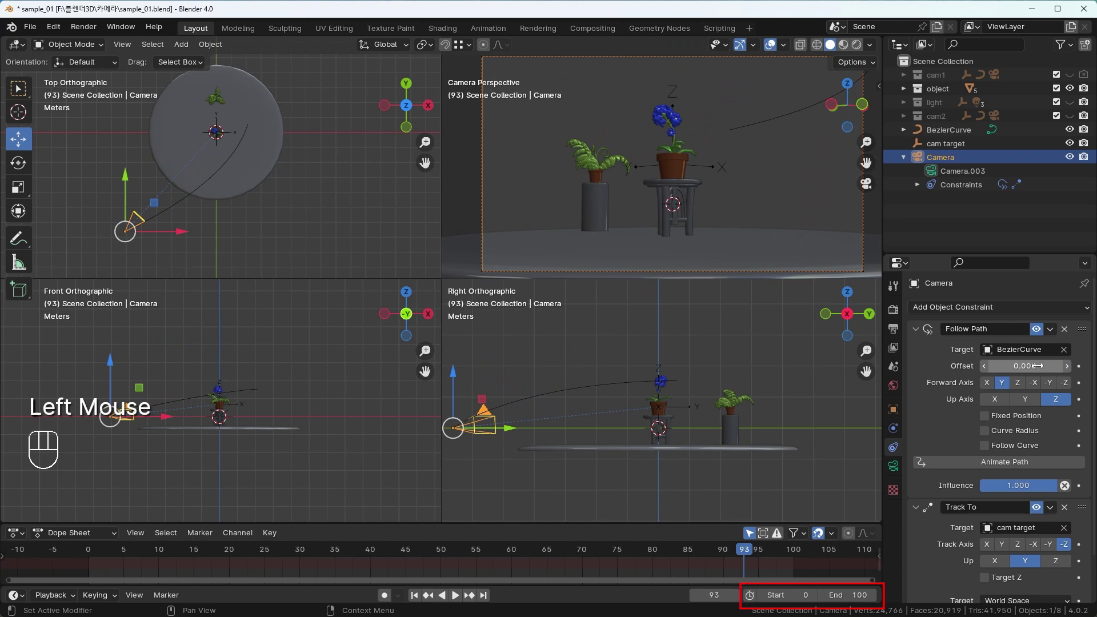
Keyframe Follow Path Offset at 0 on frame 0 and -100 on frame 100
drag(120, 552, 66, 560)
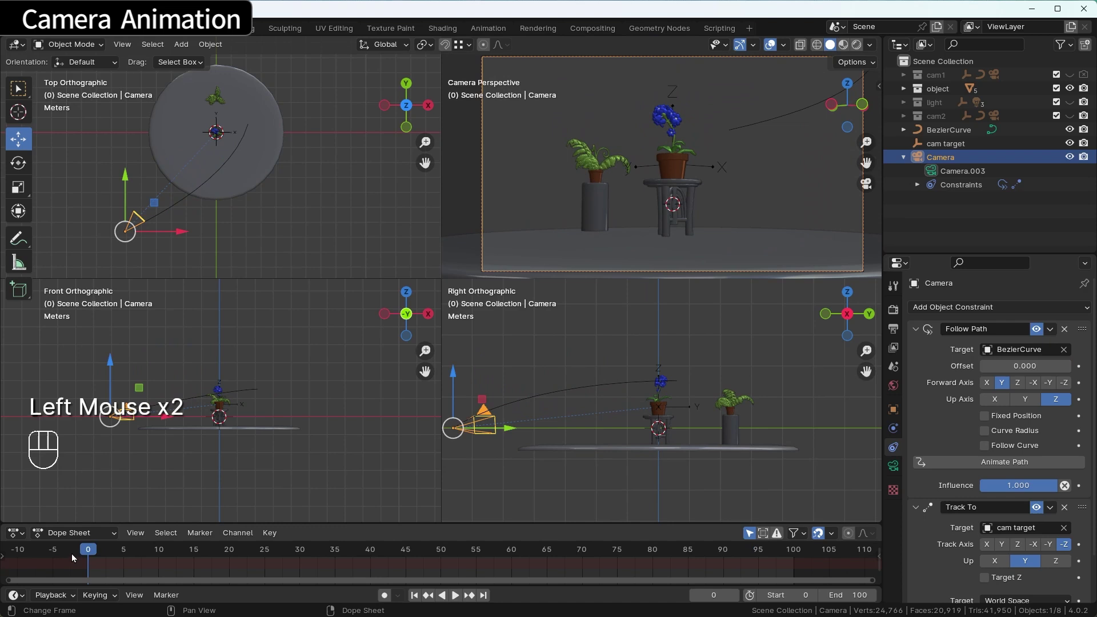
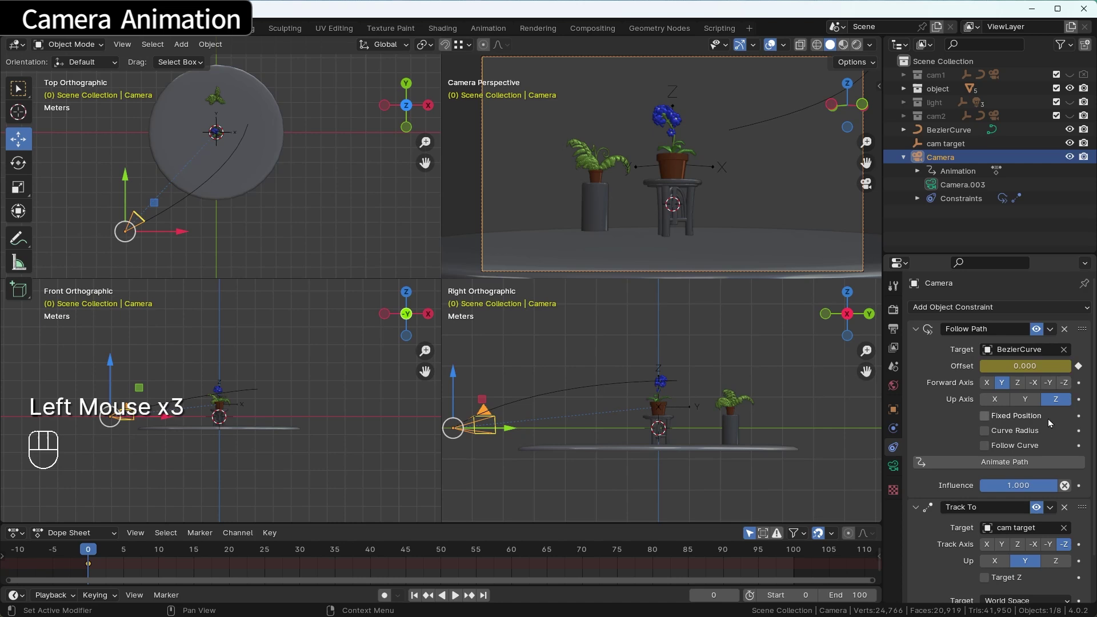
drag(105, 553, 784, 585)
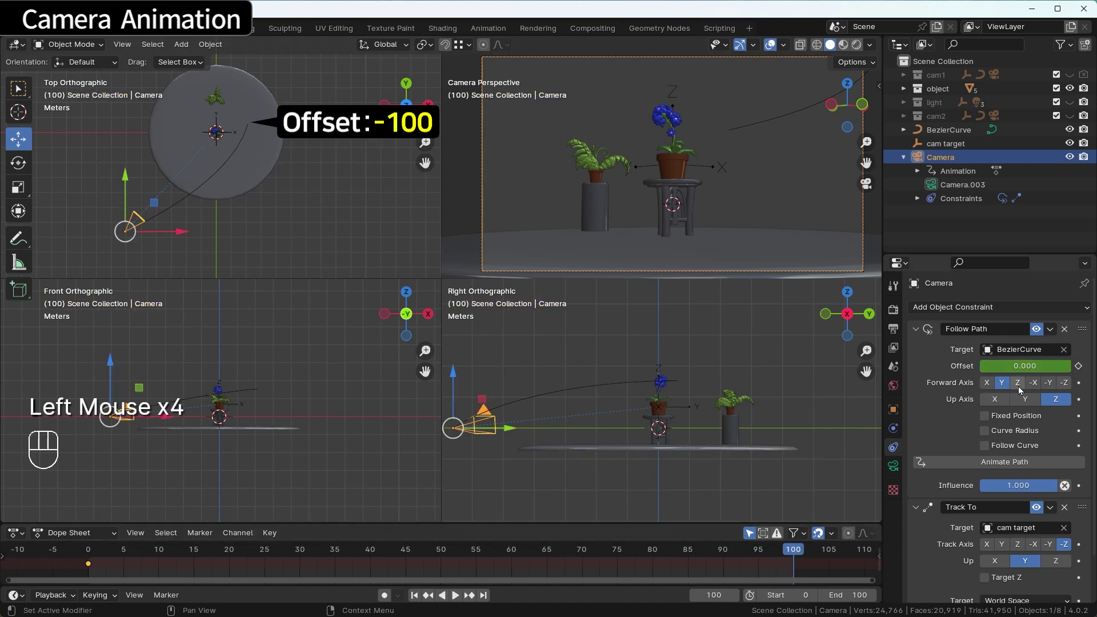
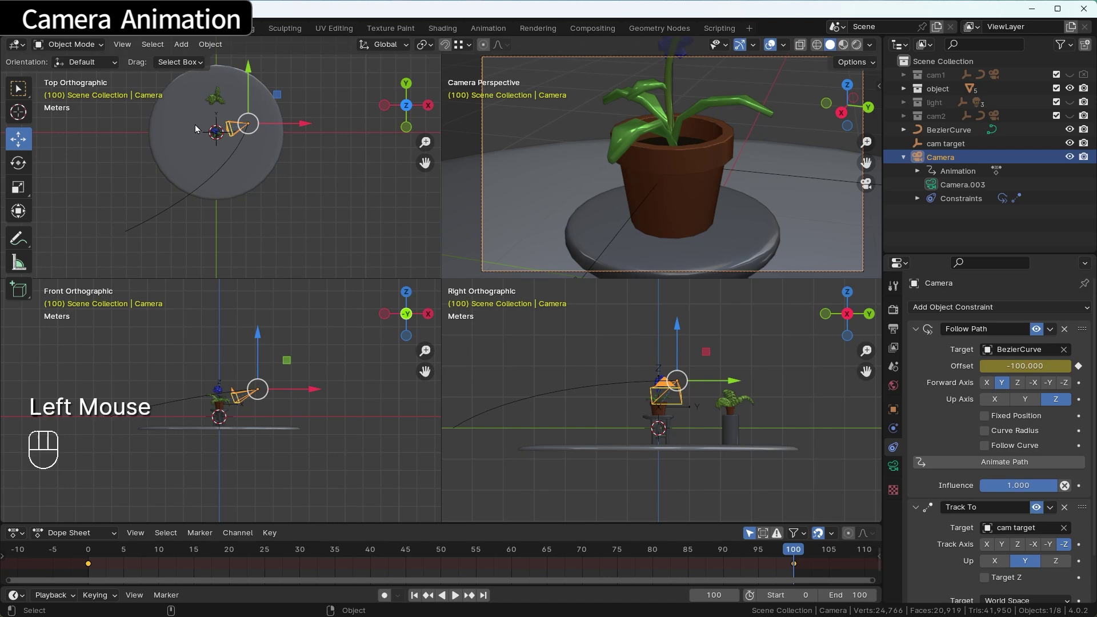
scroll(up, 3)
drag(235, 108, 242, 192)
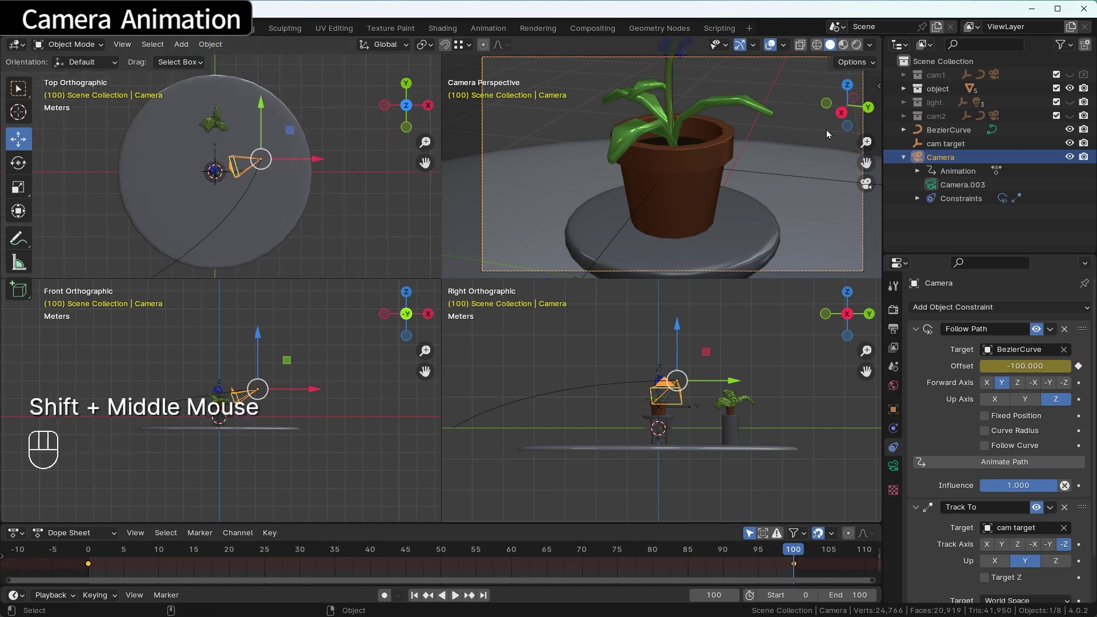
Keyframe cam target's Location at the origin on frame 0
click(954, 144)
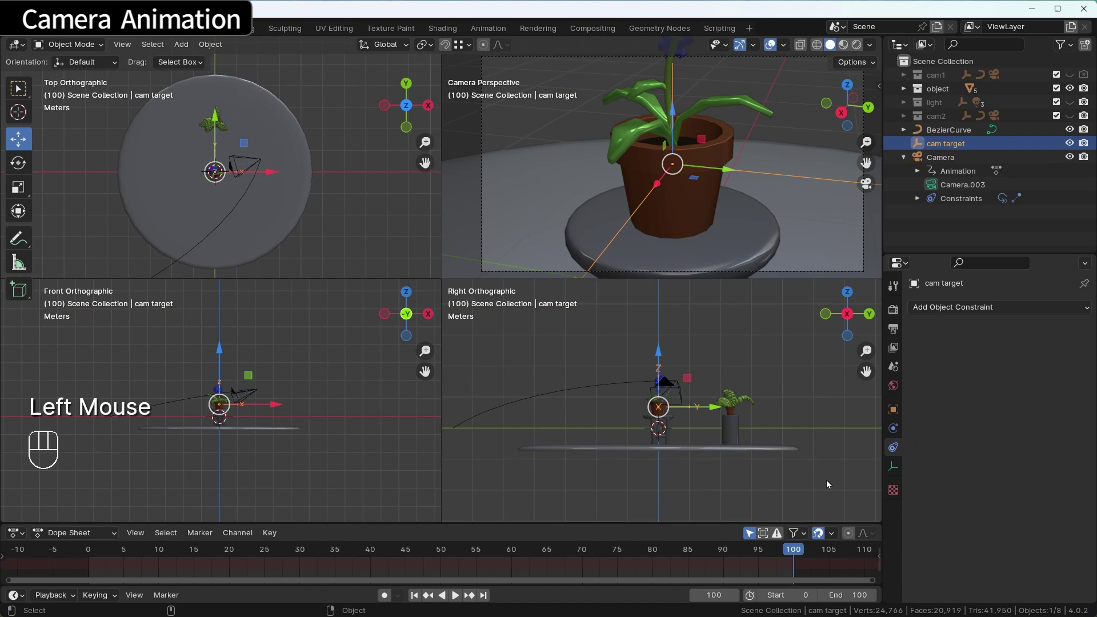
click(894, 416)
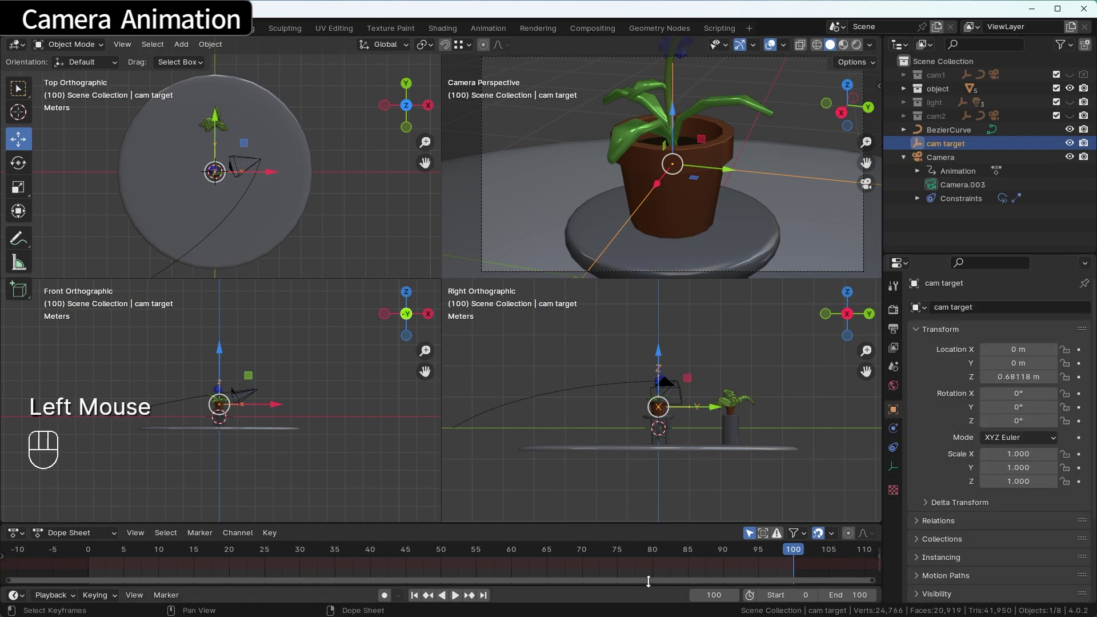
drag(789, 555, 164, 553)
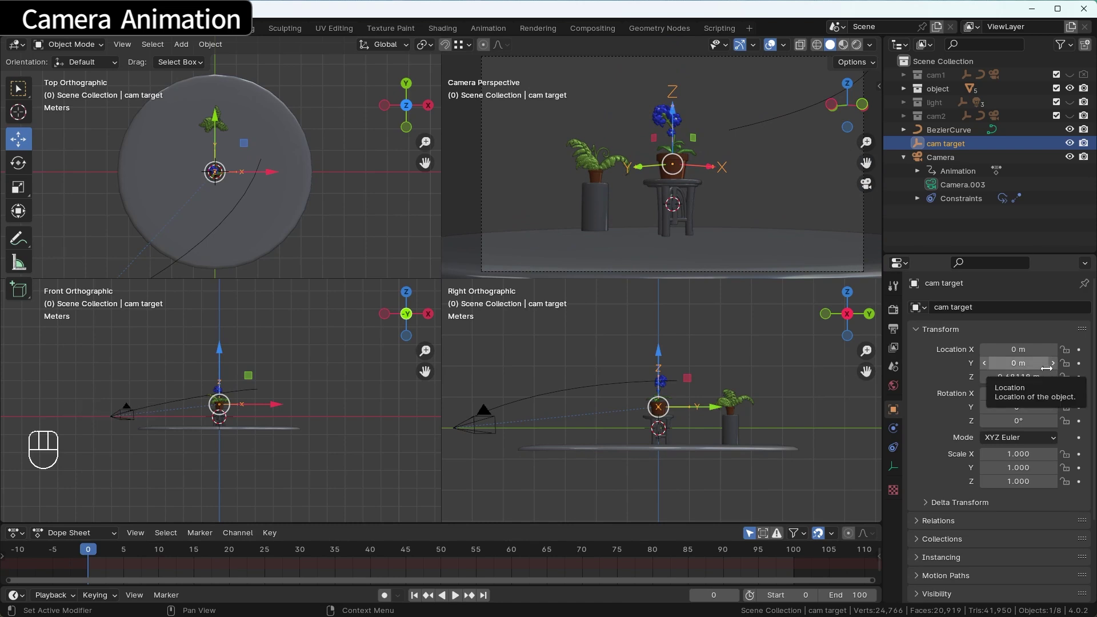
key(i)
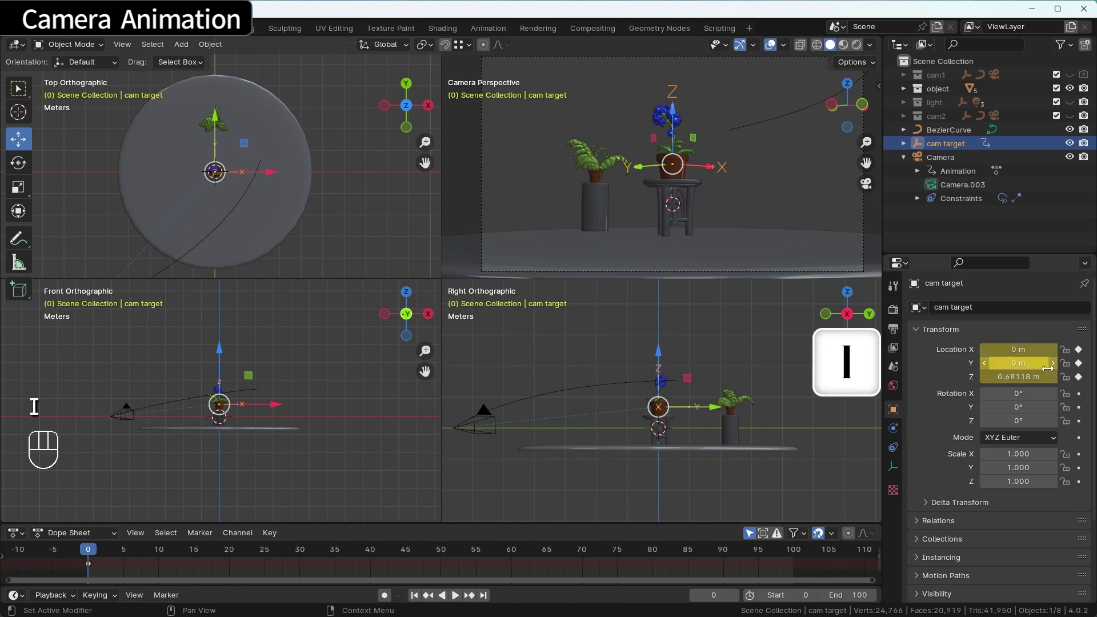
Key cam target's Location Y at 2.3064 on frame 100 and play the camera animation from the start
drag(93, 552, 693, 488)
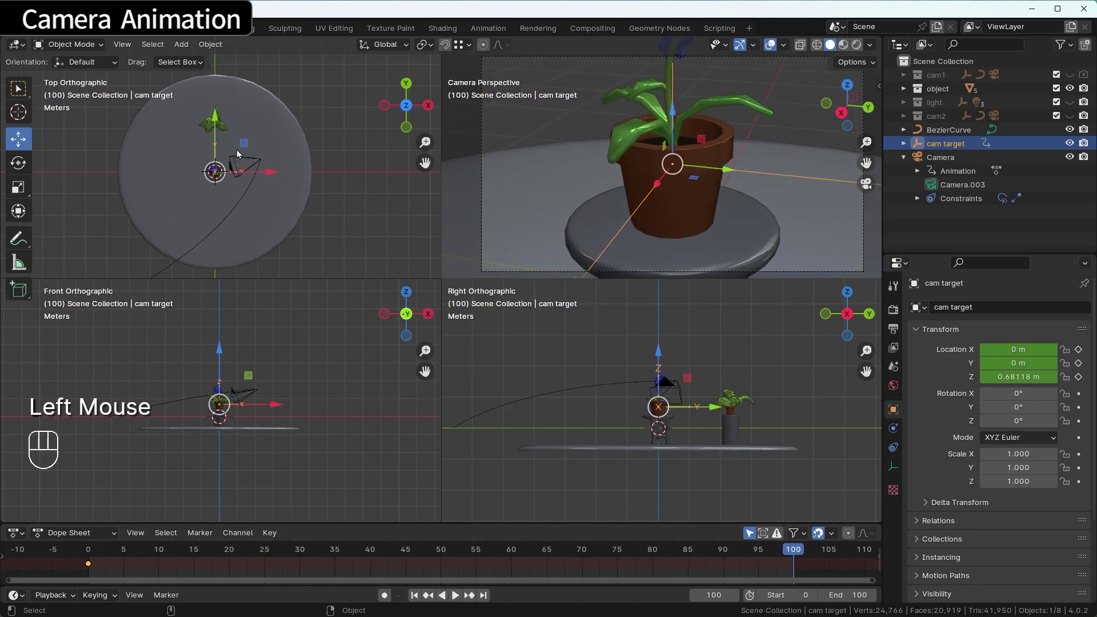
click(217, 125)
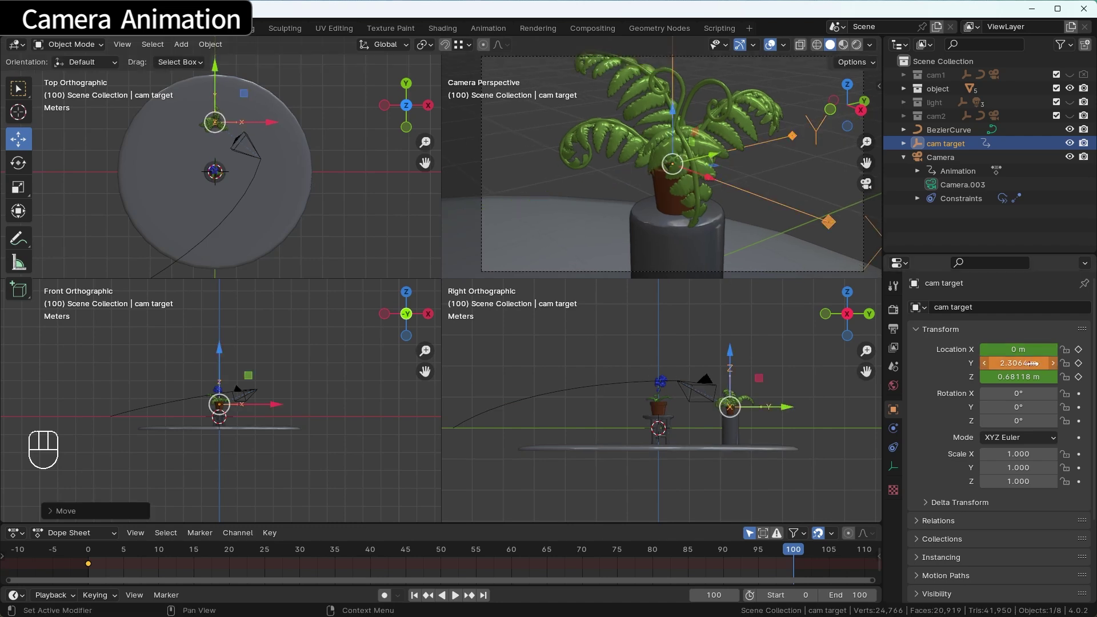
key(i)
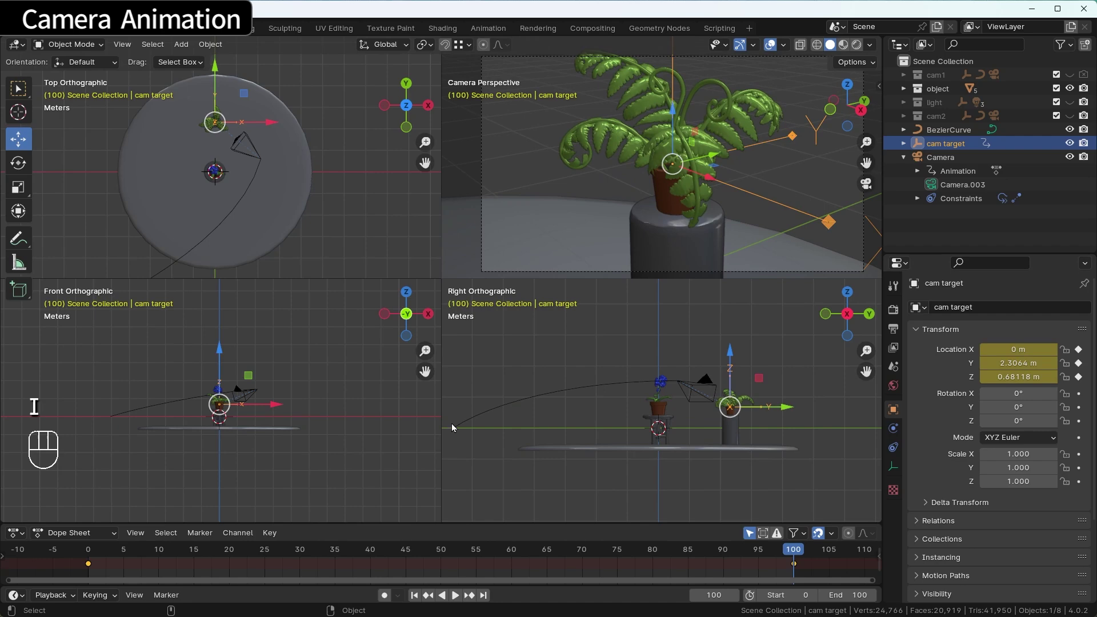
drag(758, 553, 32, 561)
key(space)
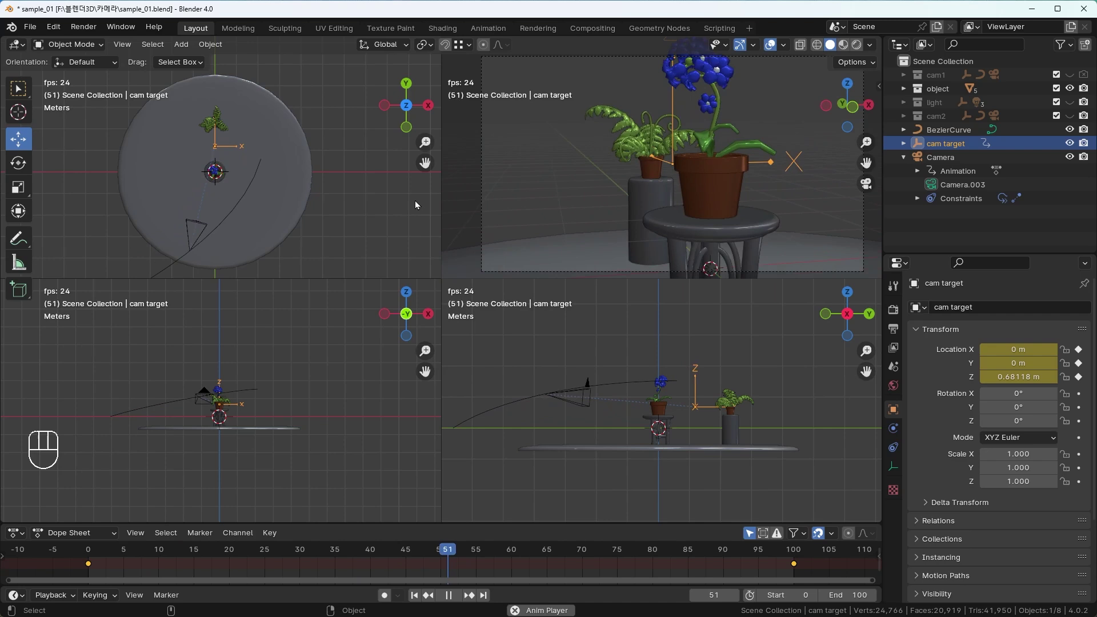
Check BezierCurve's Path Animation with preview resolution 24, then play the fly-past in a maximized viewport
key(space)
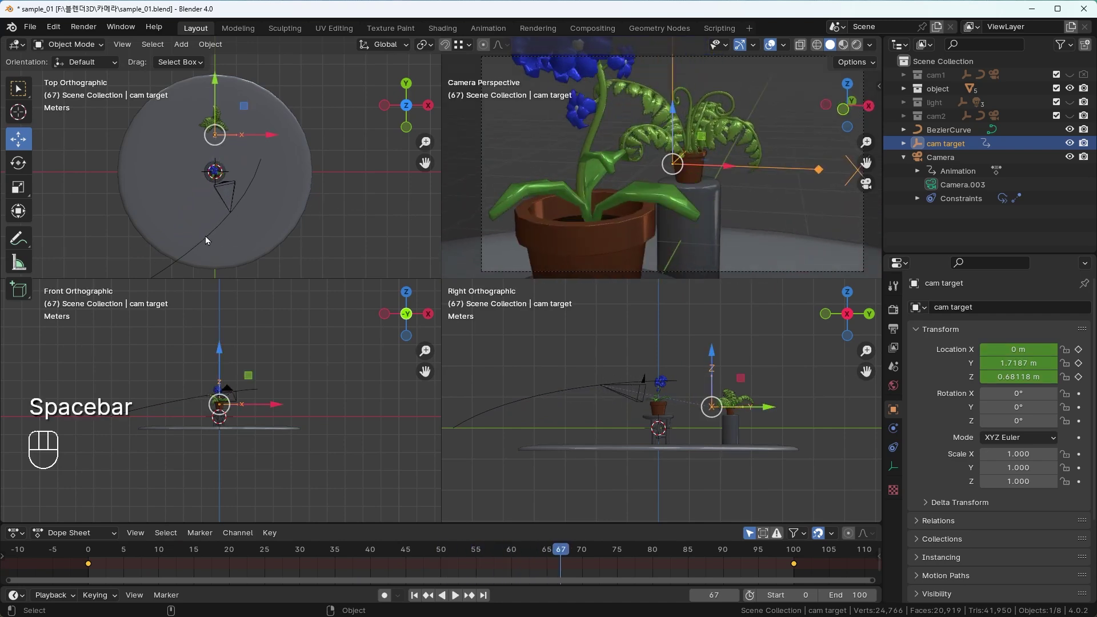
click(208, 240)
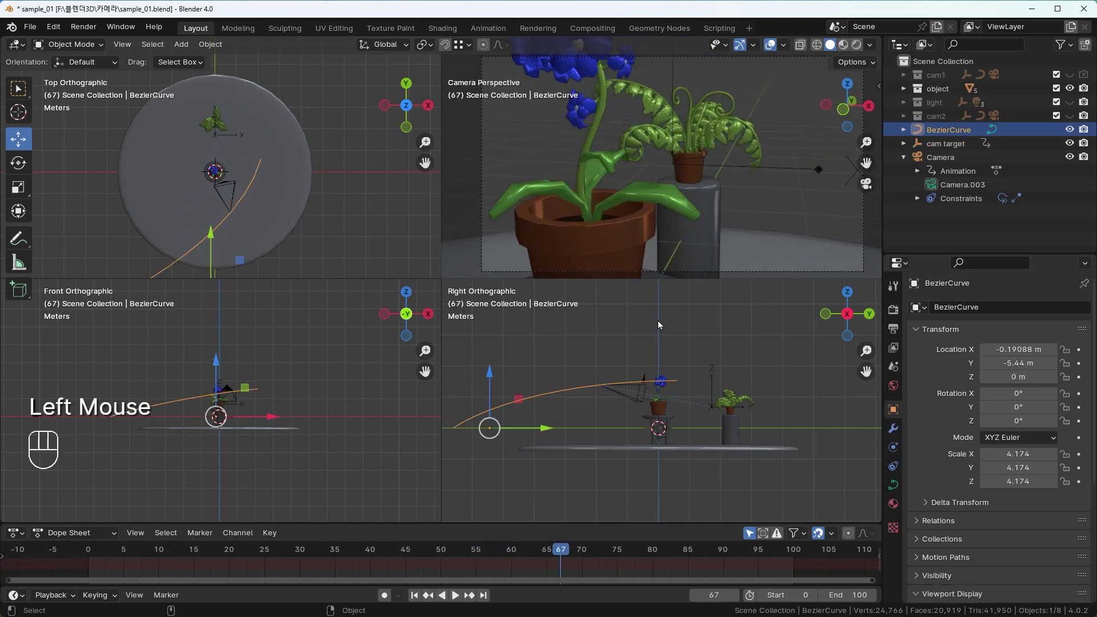
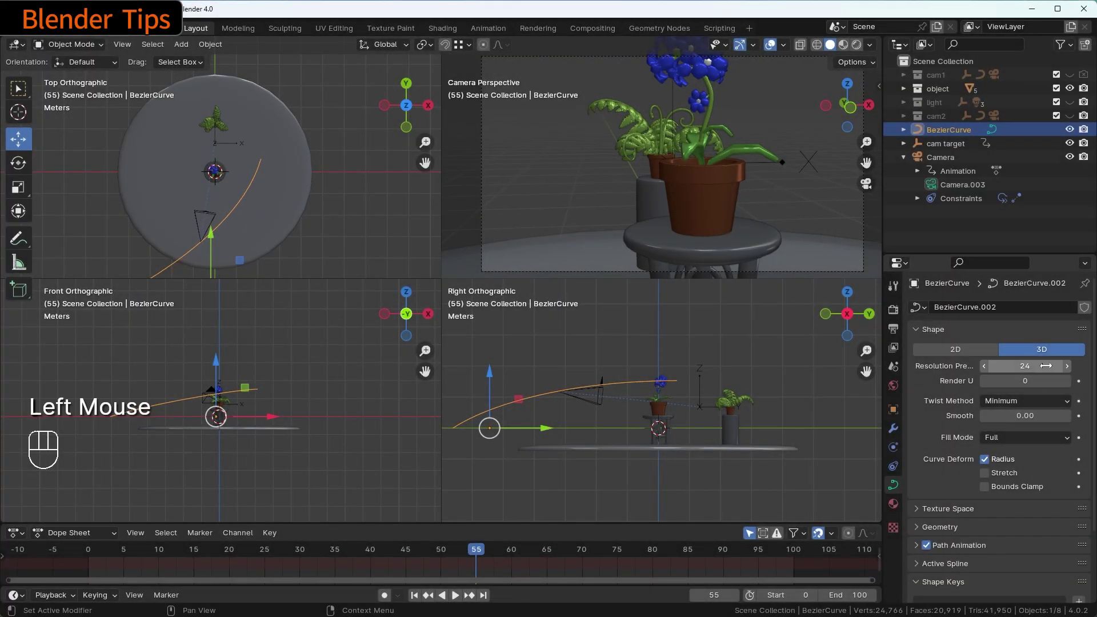
drag(454, 551, 253, 524)
key(ctrl+alt+q)
key(space)
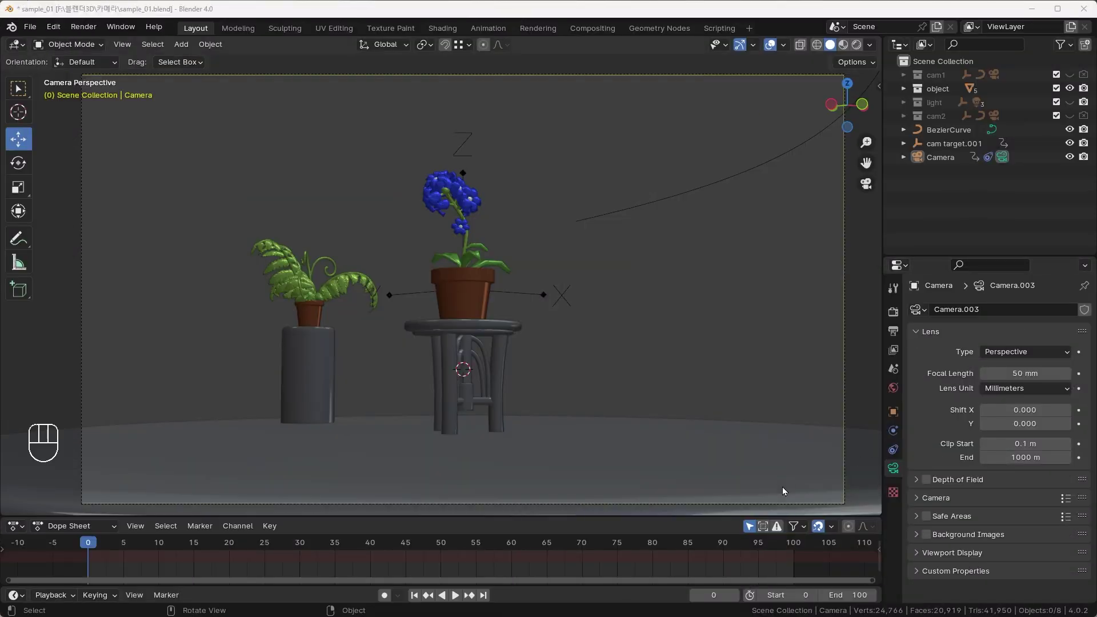
Select the curve, cam target and Camera together and start moving them to a collection
drag(957, 175, 940, 144)
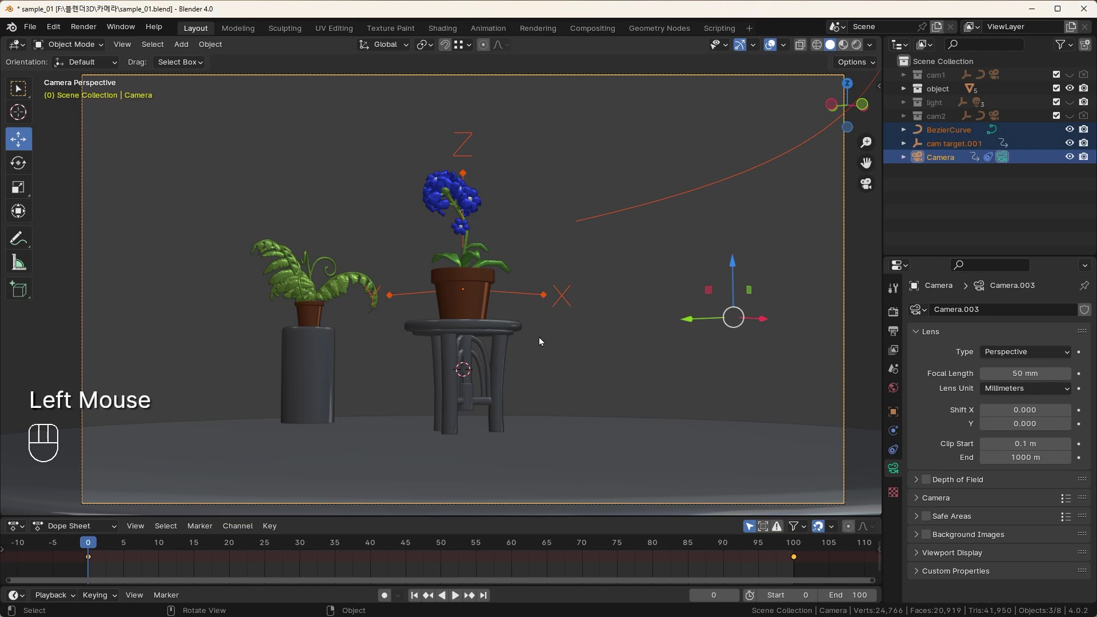
drag(559, 278, 543, 306)
scroll(down, 3)
drag(529, 304, 475, 298)
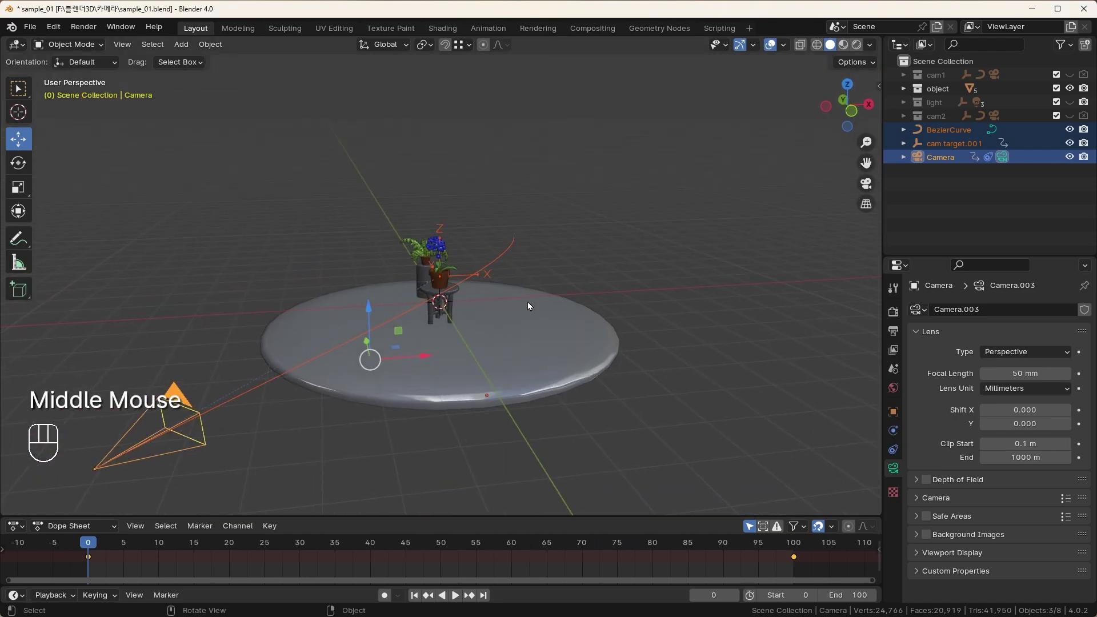
key(m)
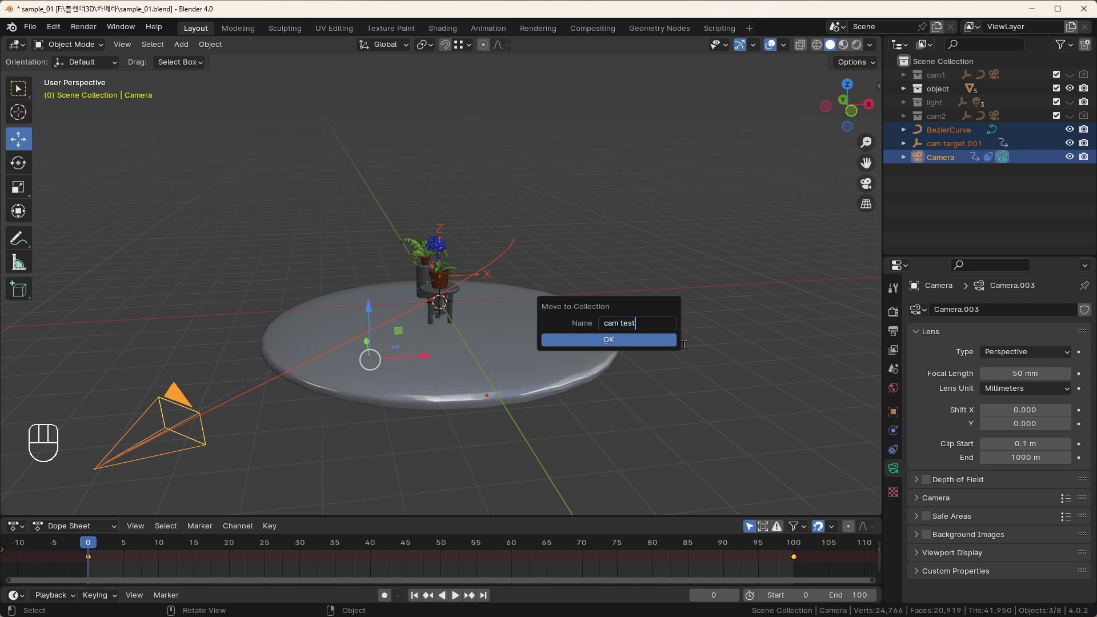
Place the rig in a new 'cam test' collection and confirm, then return to quad view
drag(964, 216, 973, 209)
drag(906, 131, 916, 134)
click(1070, 133)
click(1089, 132)
key(ctrl+alt+q)
click(616, 351)
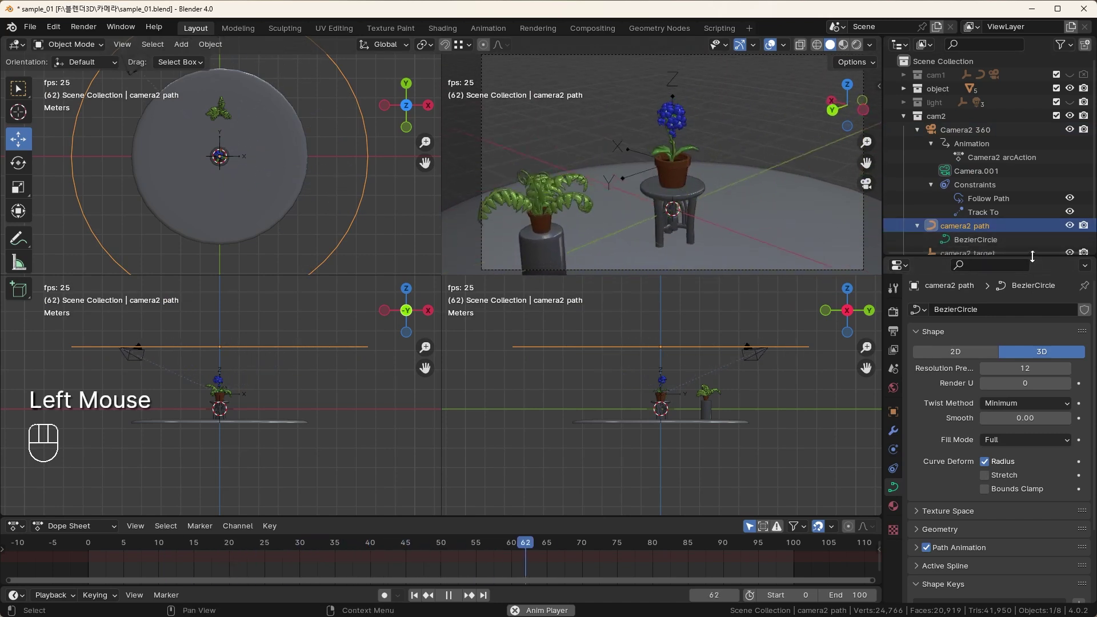
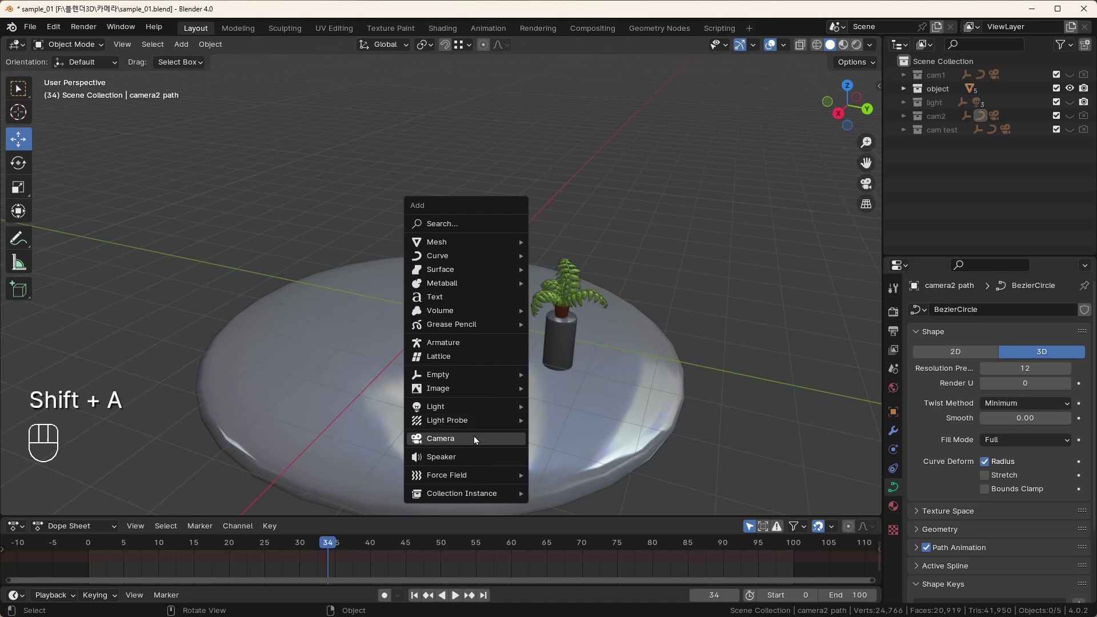
Add a new camera and rename it to Camera 360
click(443, 267)
click(566, 165)
key(shift+a)
drag(942, 166, 1013, 183)
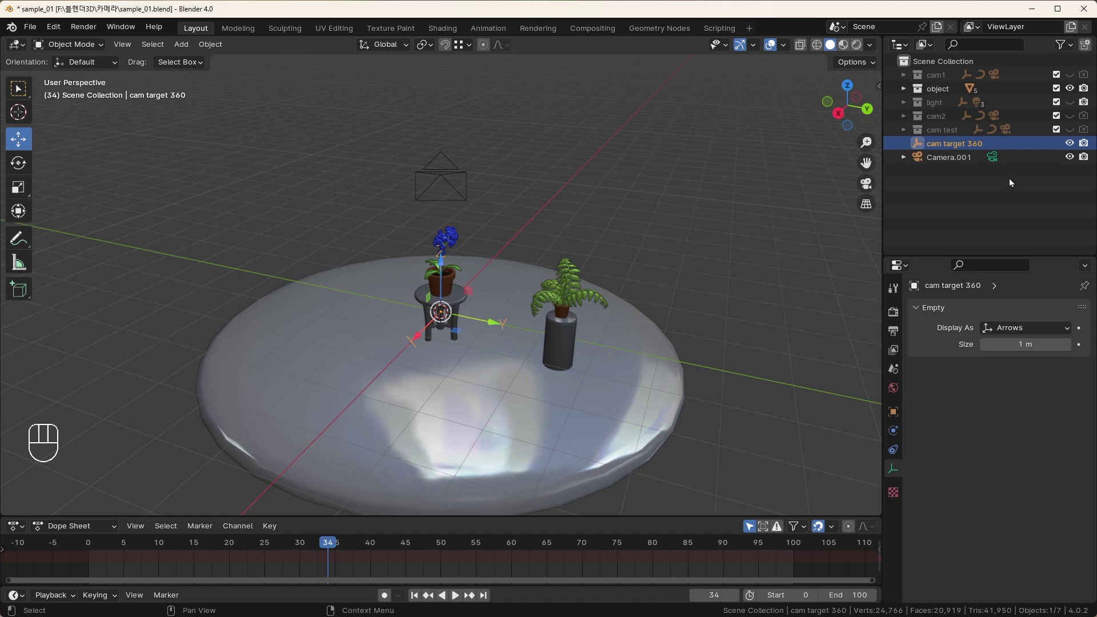
double_click(964, 160)
key(BackSpace)
Make Camera 360 track the cam target 360 empty and move it away from the plants
drag(899, 454, 444, 179)
key(g)
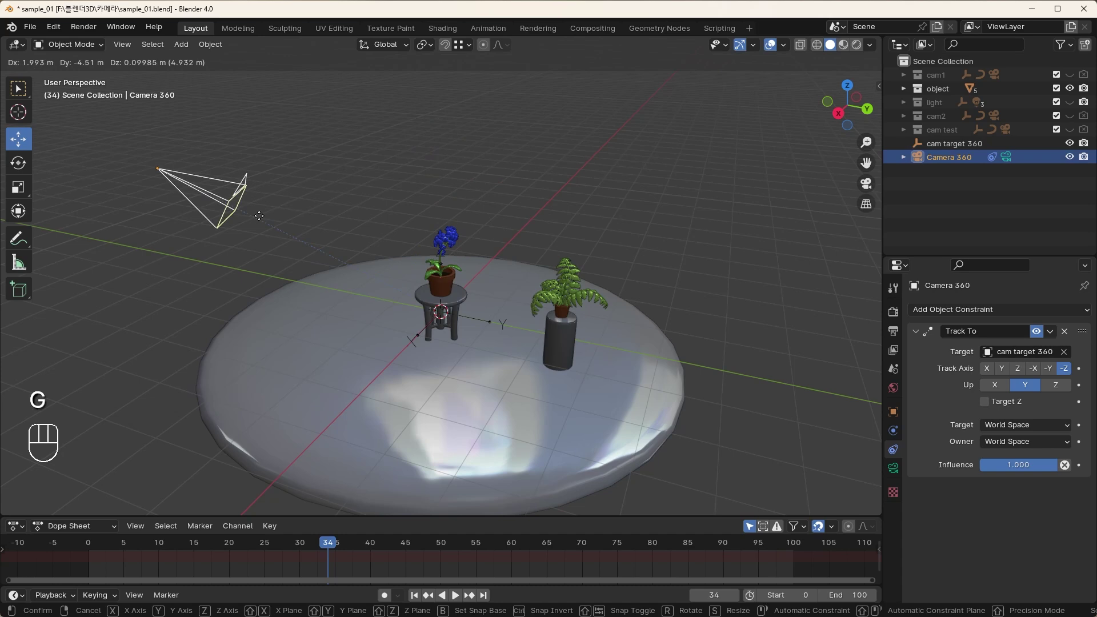
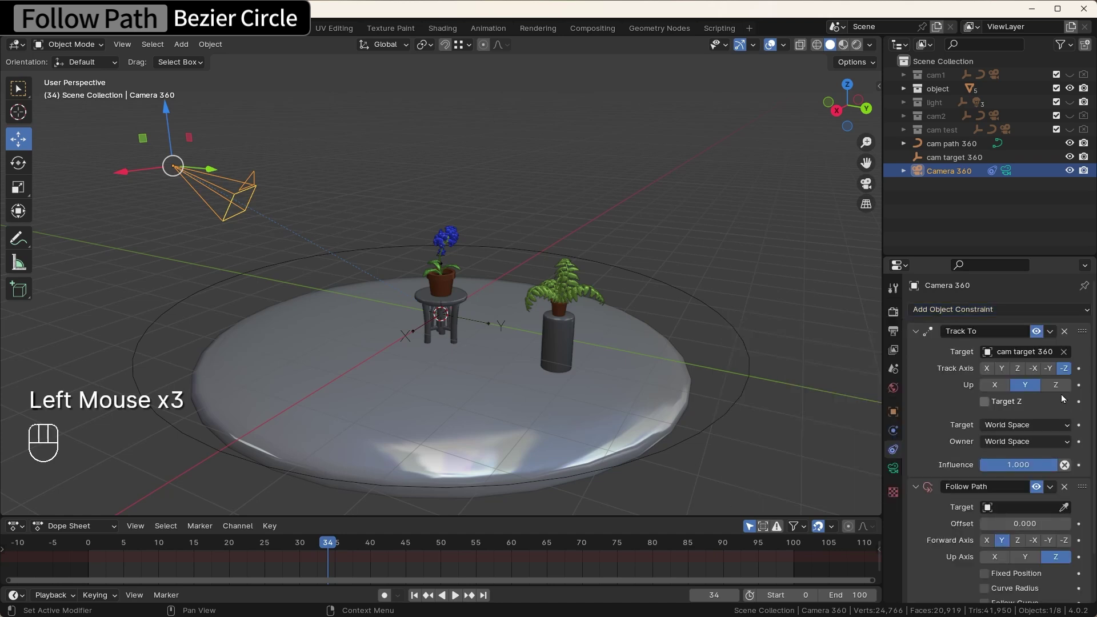
Set cam path 360 as the Follow Path target using the eyedropper
click(1070, 510)
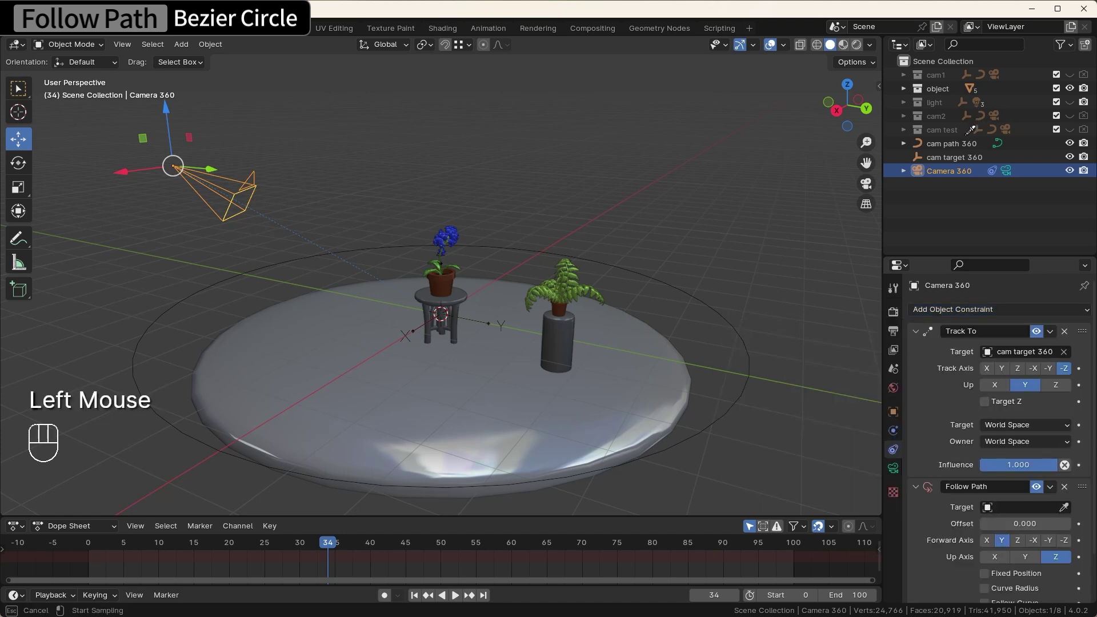
scroll(down, 3)
drag(565, 226, 534, 215)
click(693, 240)
Move Follow Path above Track To and reset Camera 360's location to the origin
drag(947, 177, 946, 217)
drag(896, 415, 917, 413)
key(BackSpace)
scroll(up, 3)
drag(505, 329, 404, 333)
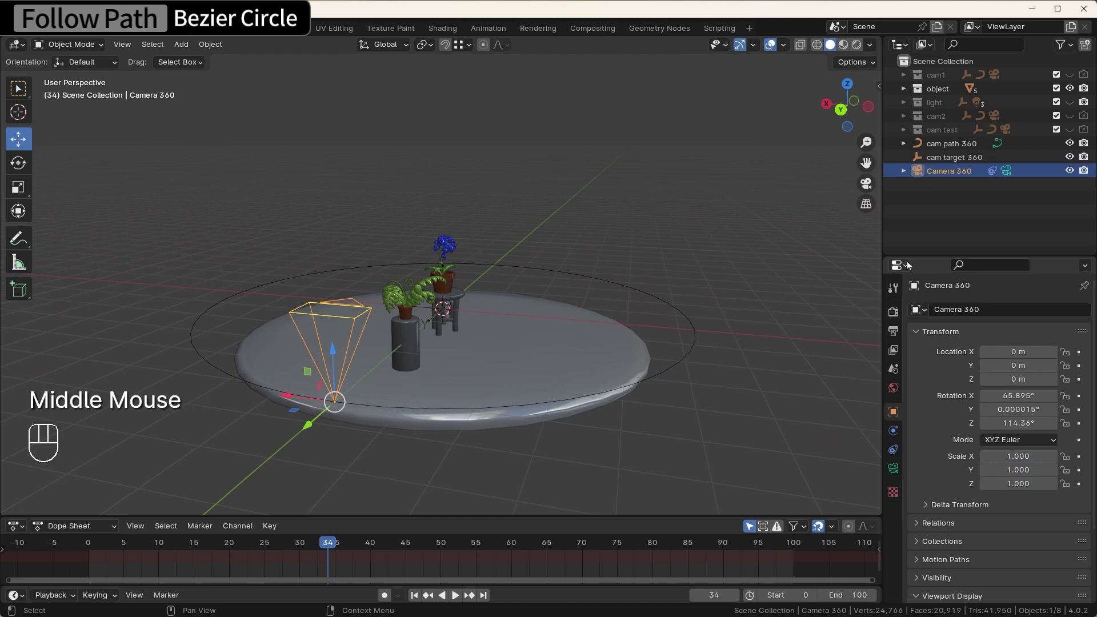
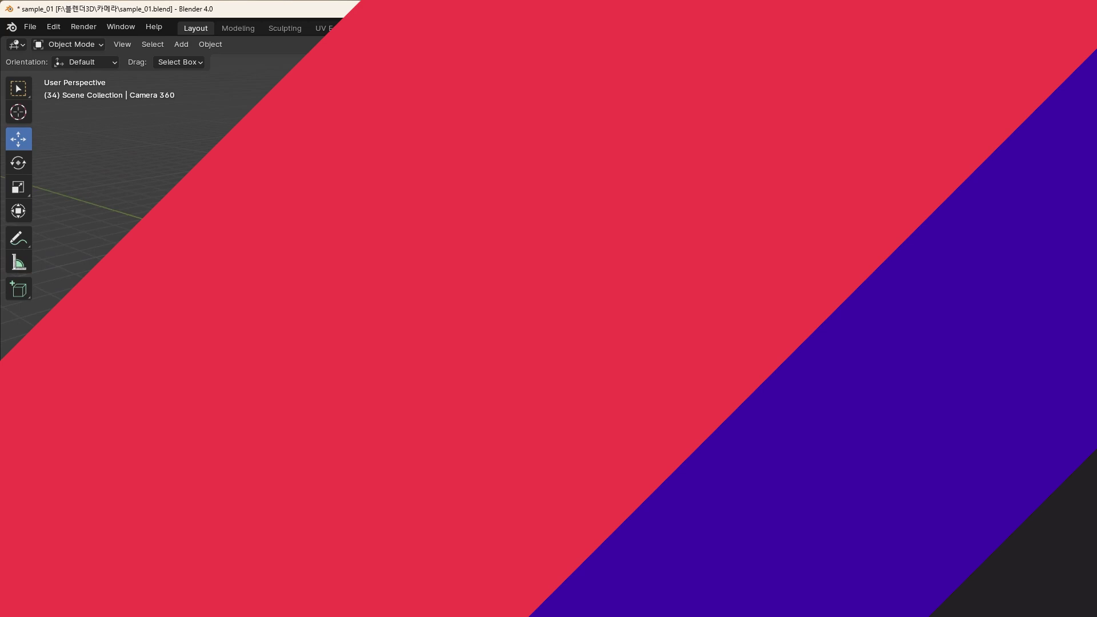
click(901, 454)
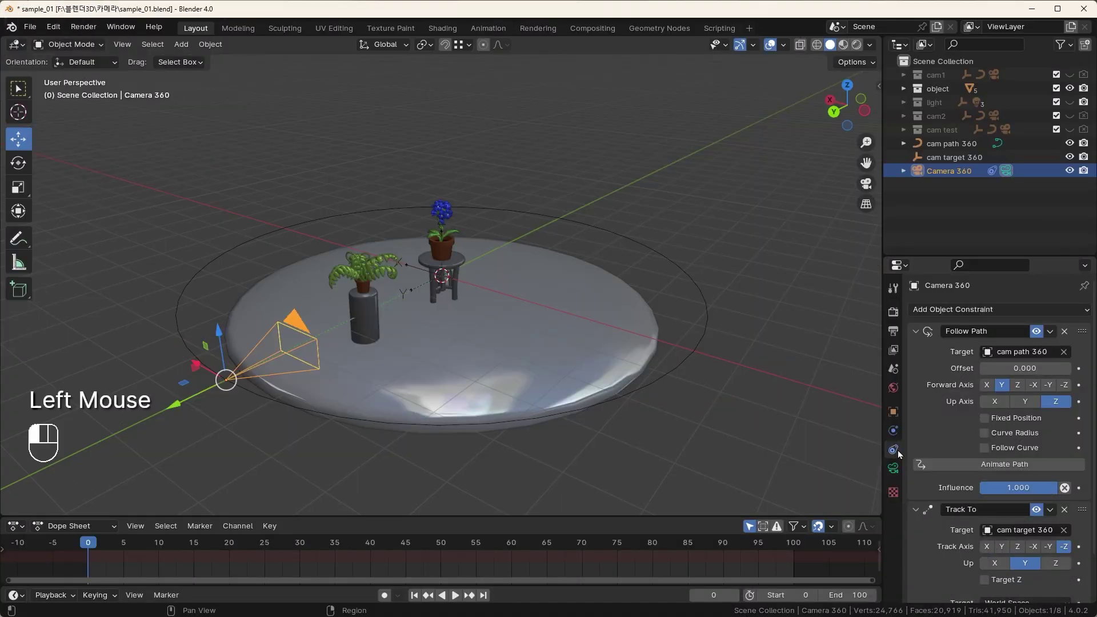
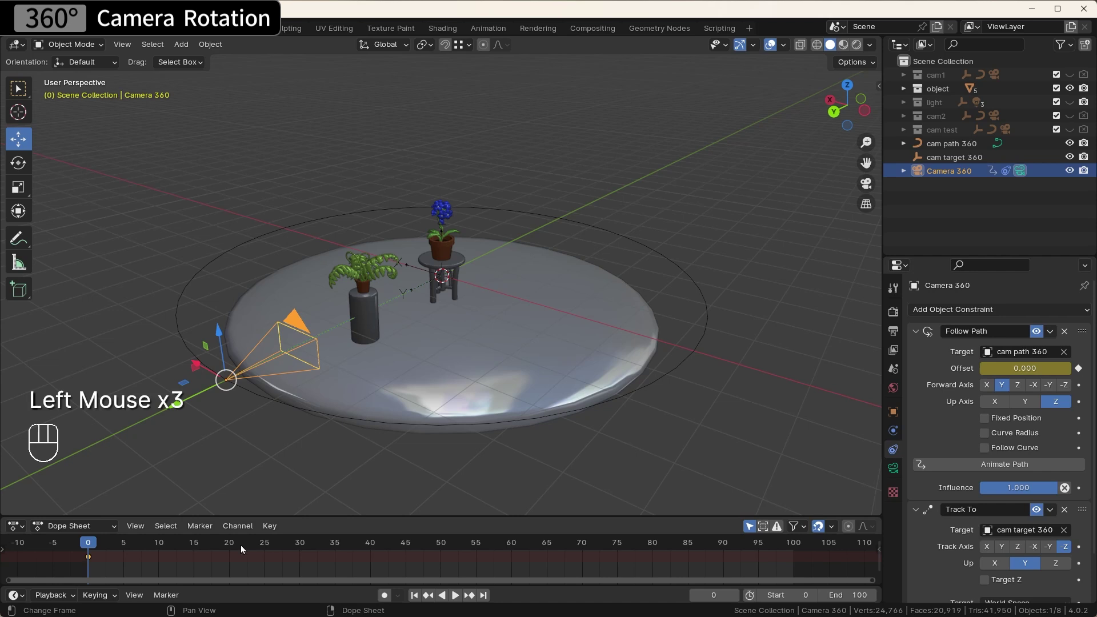
Jump to frame 100 for the -100 offset key and select the cam path 360 circle
drag(111, 544, 811, 583)
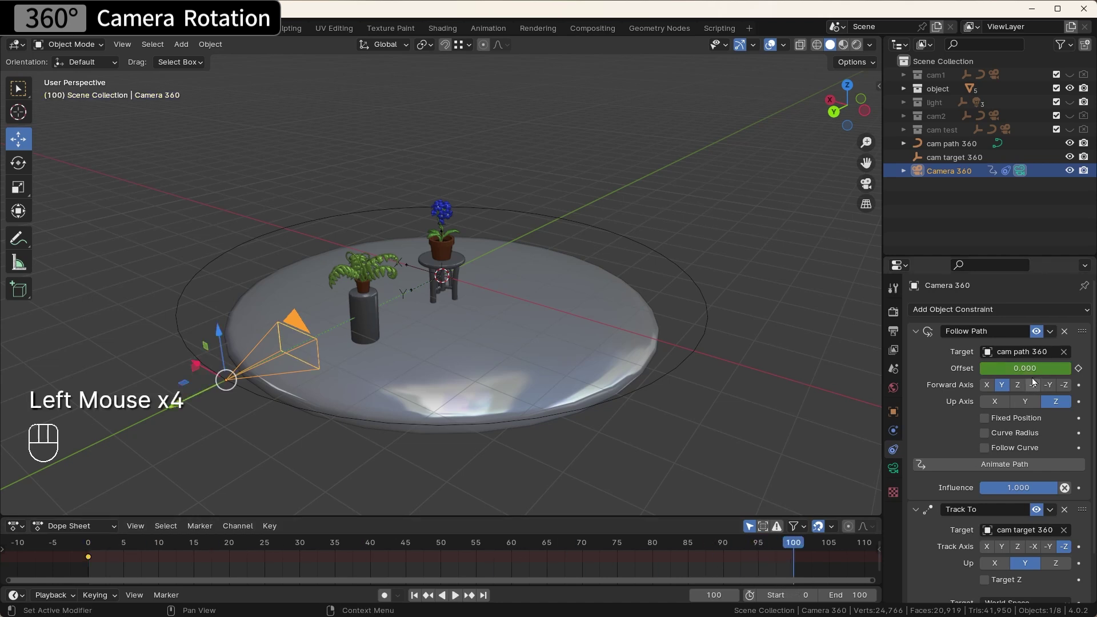
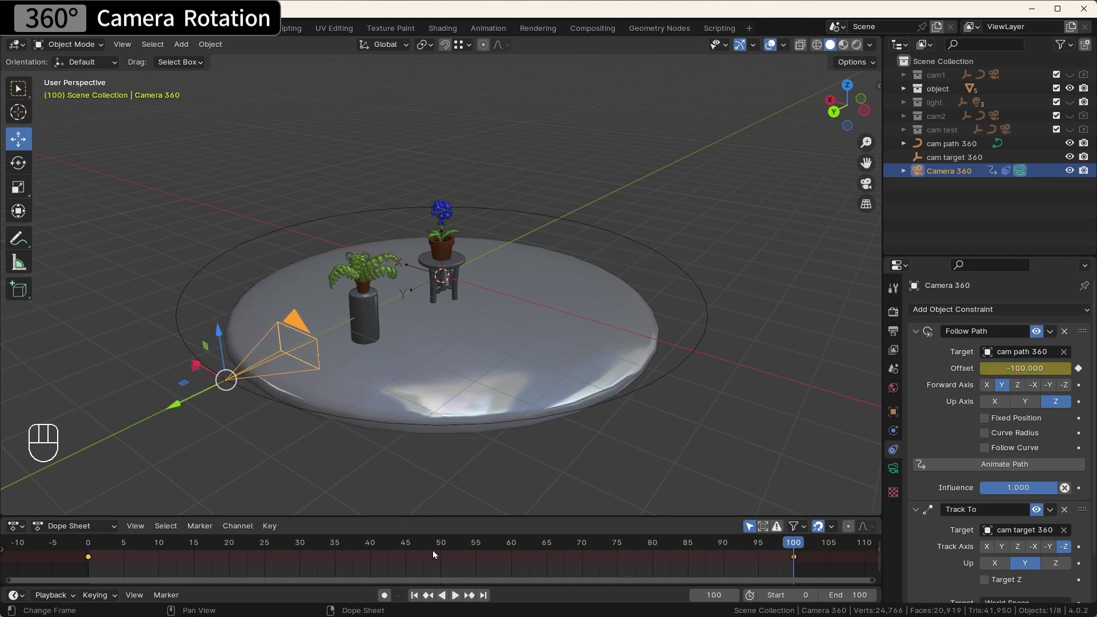
click(872, 188)
In quad view, raise cam path 360 above the plants and enlarge the circle
key(ctrl+alt+q)
key(g)
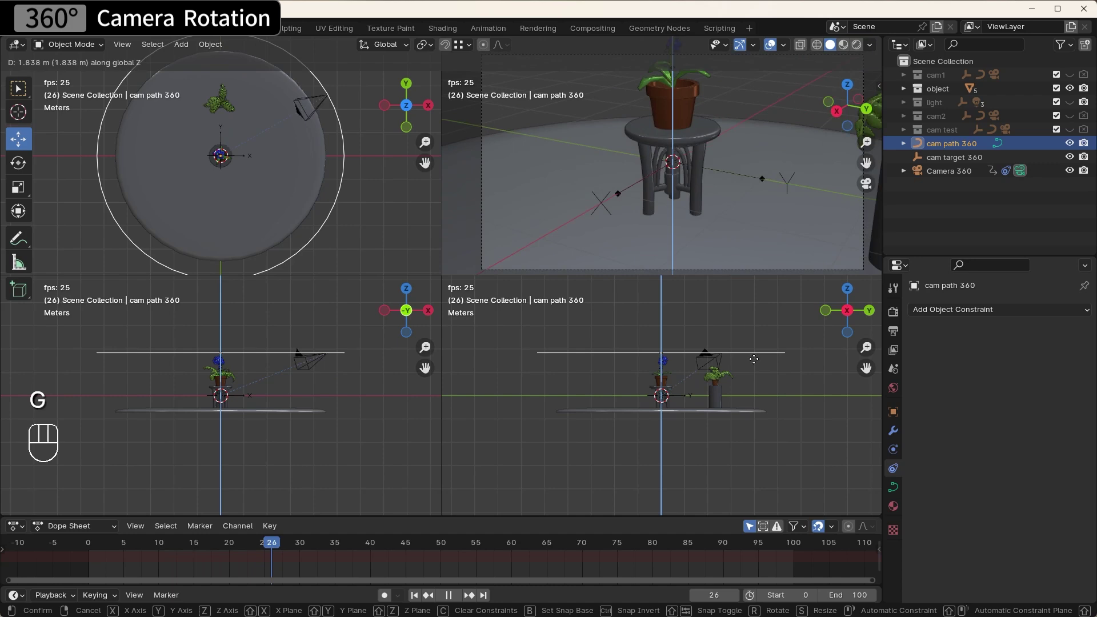
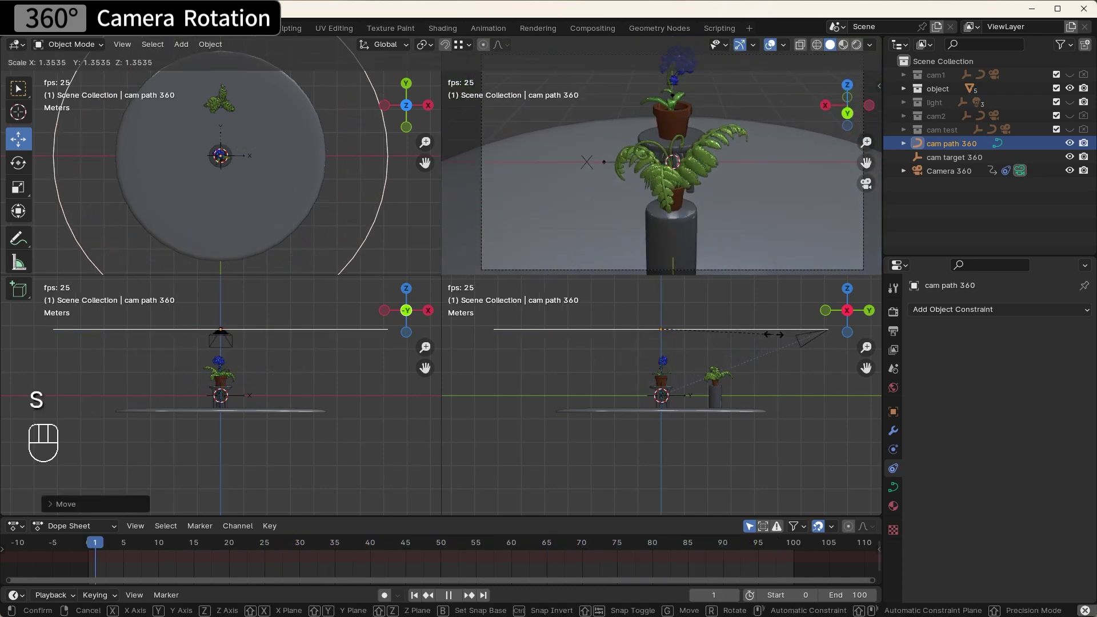
drag(844, 360, 767, 213)
scroll(down, 3)
scroll(down, 3)
Lift the cam target 360 empty slightly and rescale the path circle around the plants
click(955, 166)
key(g)
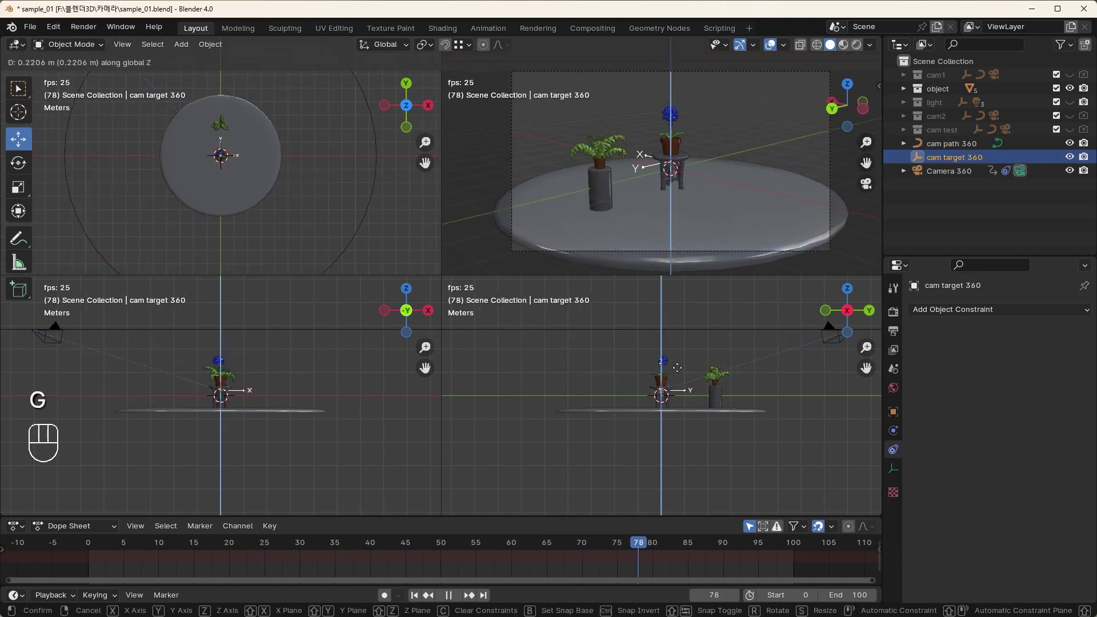
drag(683, 369, 951, 148)
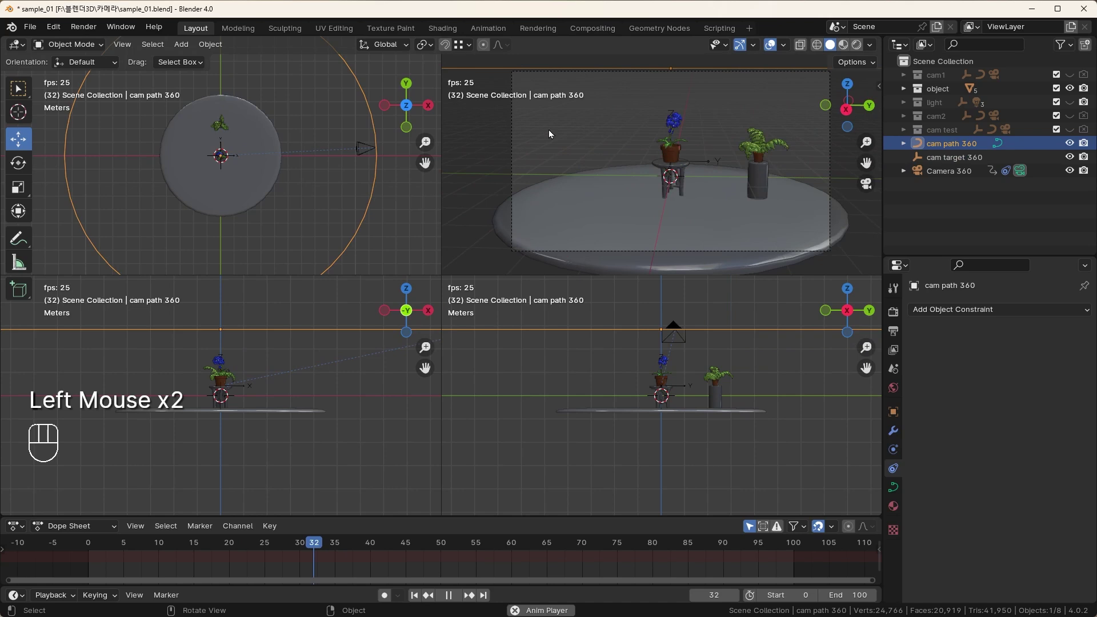
key(s)
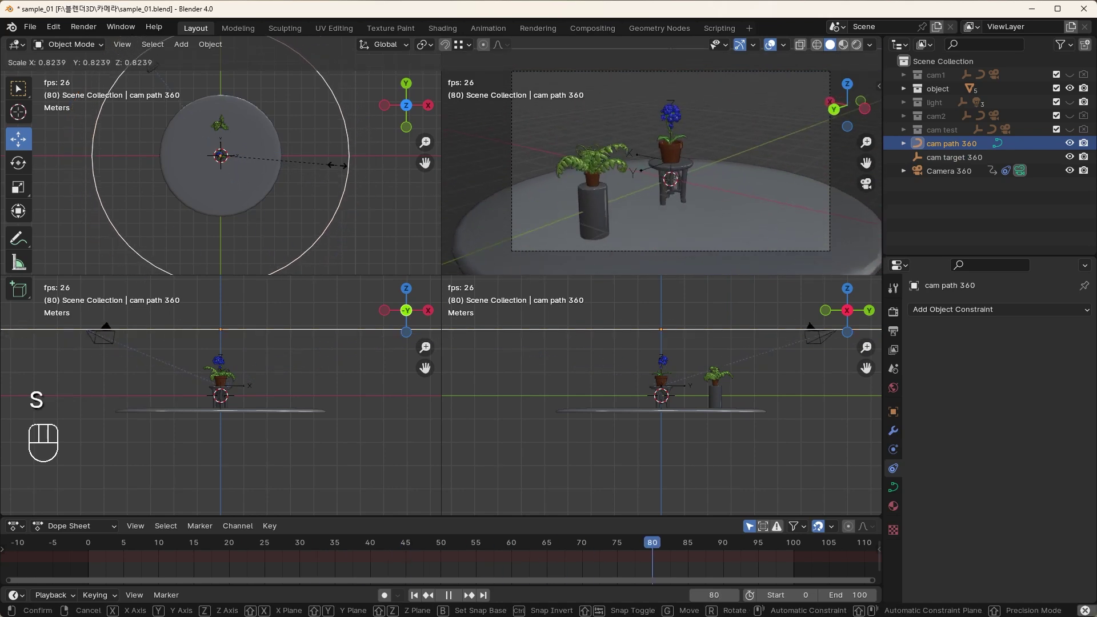
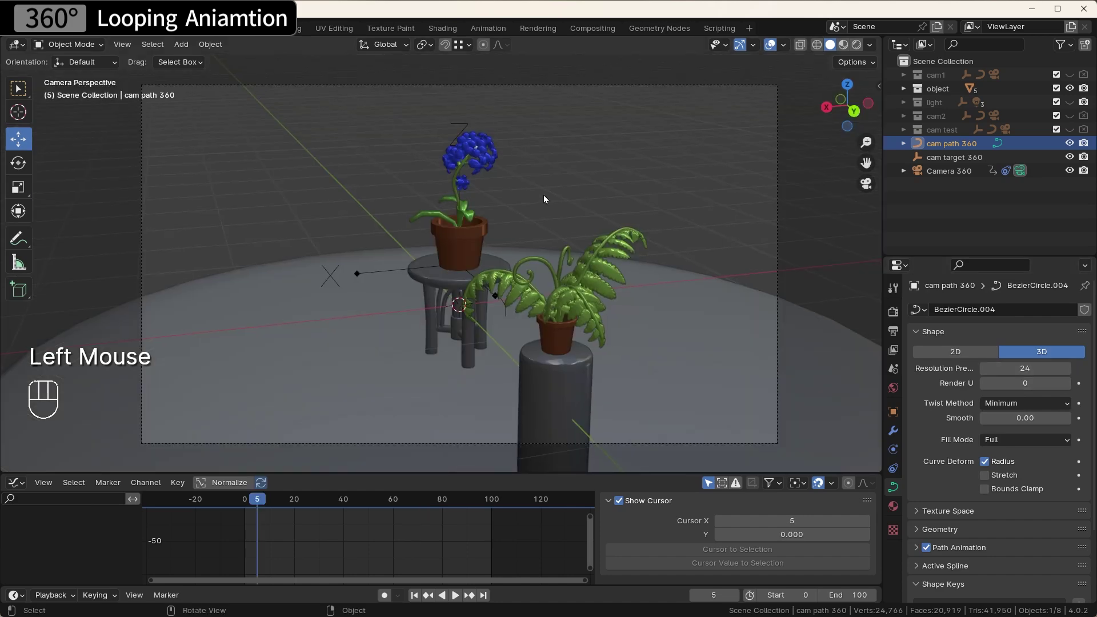
Switch the bottom editor back to the Timeline and select Camera 360 to show its keyframes
drag(554, 202, 589, 166)
middle_click(588, 166)
scroll(down, 3)
click(774, 269)
click(700, 363)
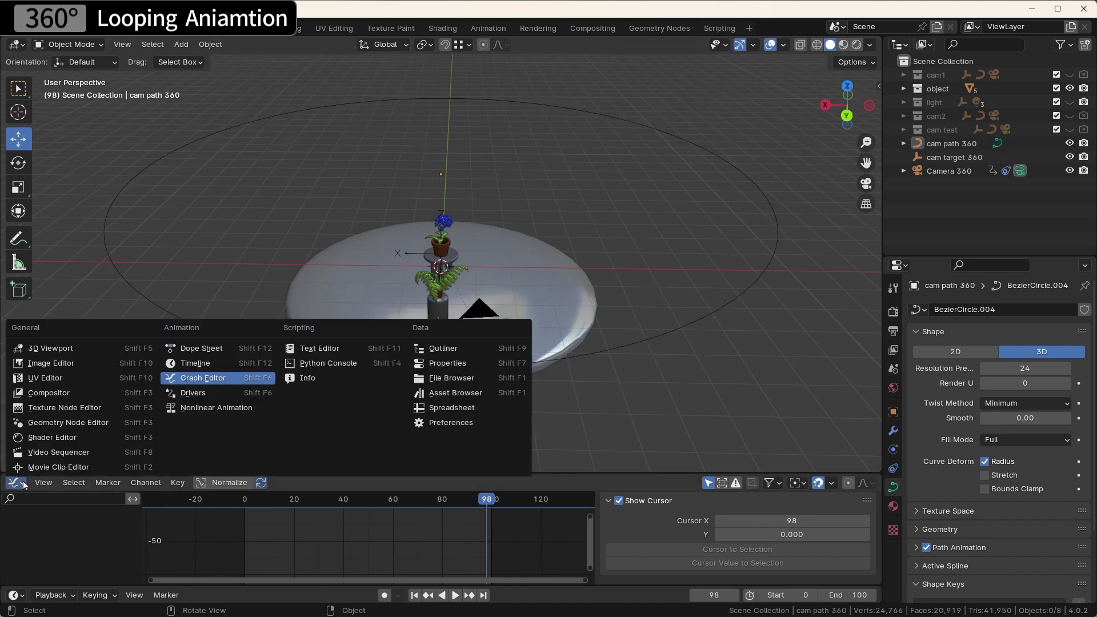
click(187, 357)
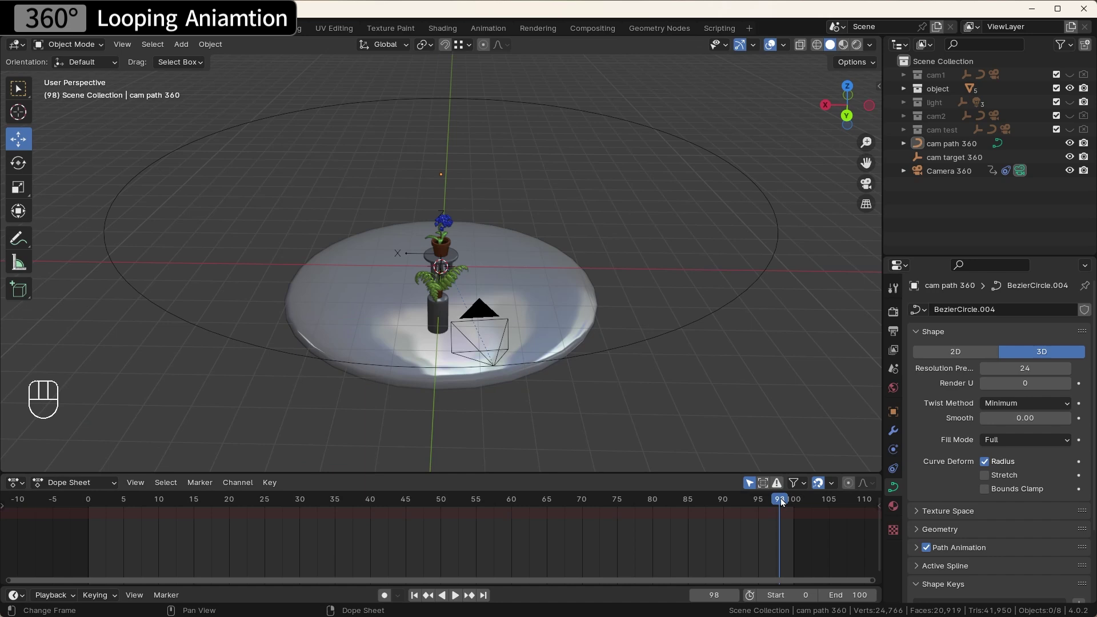
click(931, 173)
Check the first and last keyframes, set End frame 99 and play the orbit through the camera
drag(780, 503, 792, 511)
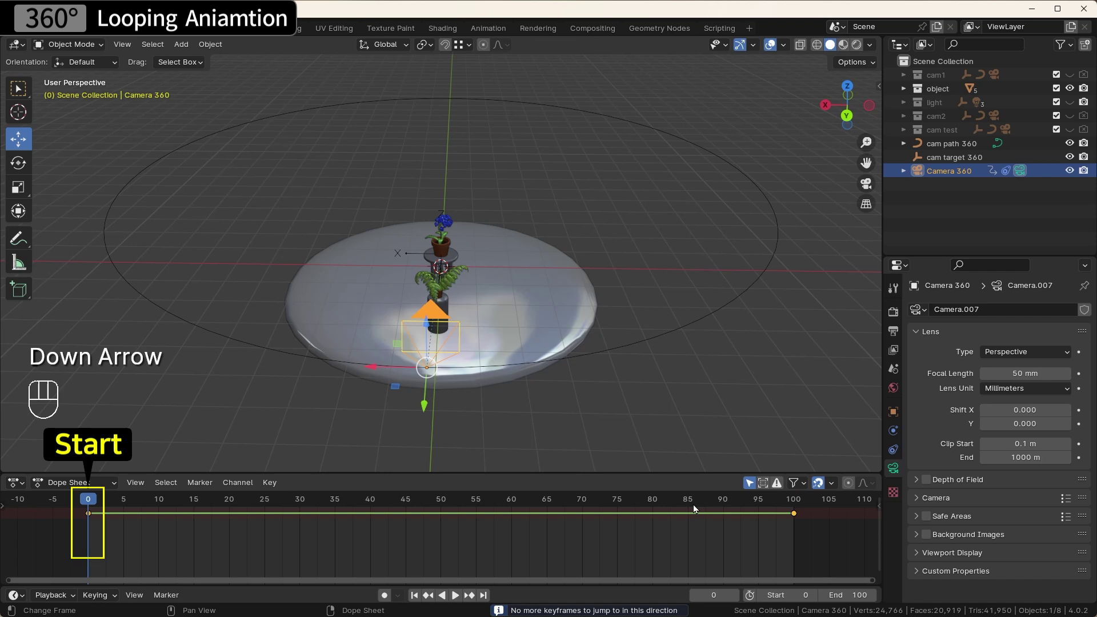
key(Up)
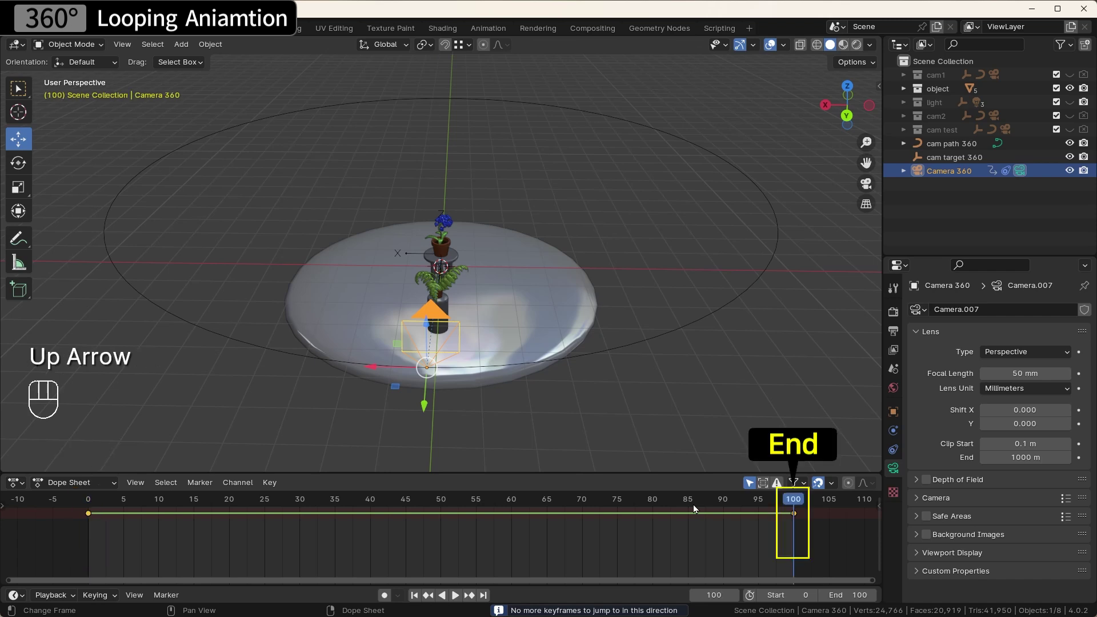
key(Down)
key(Up)
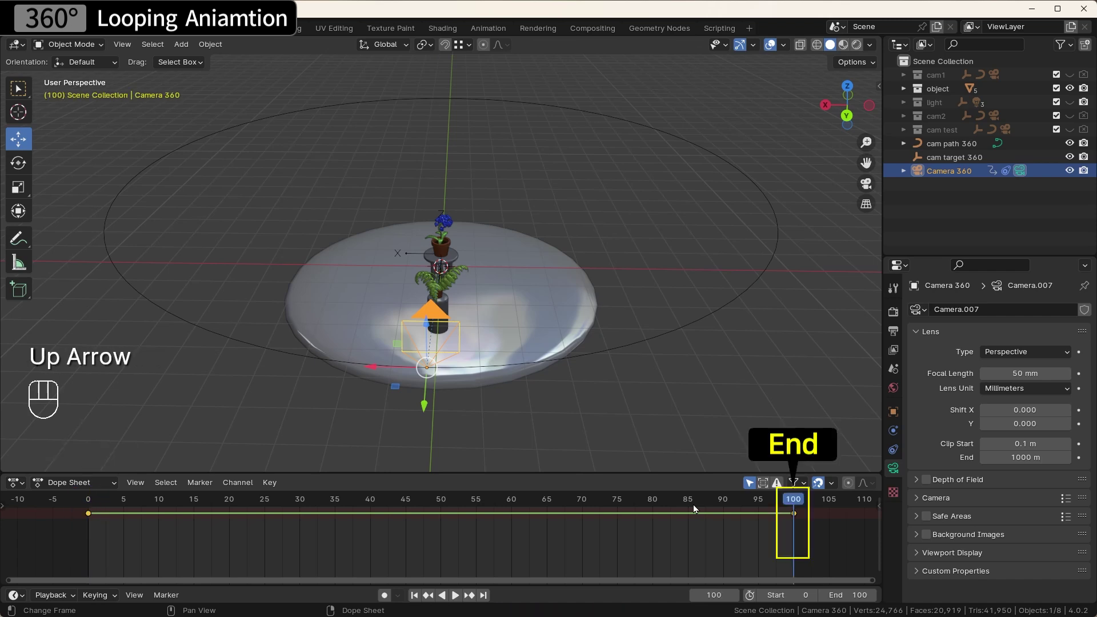
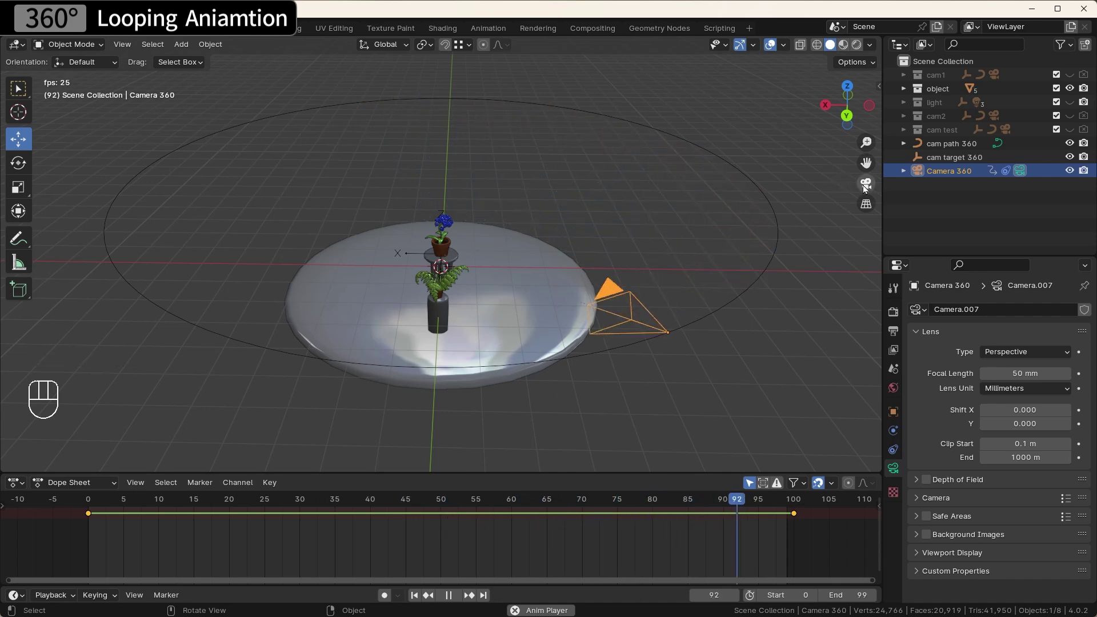
click(867, 190)
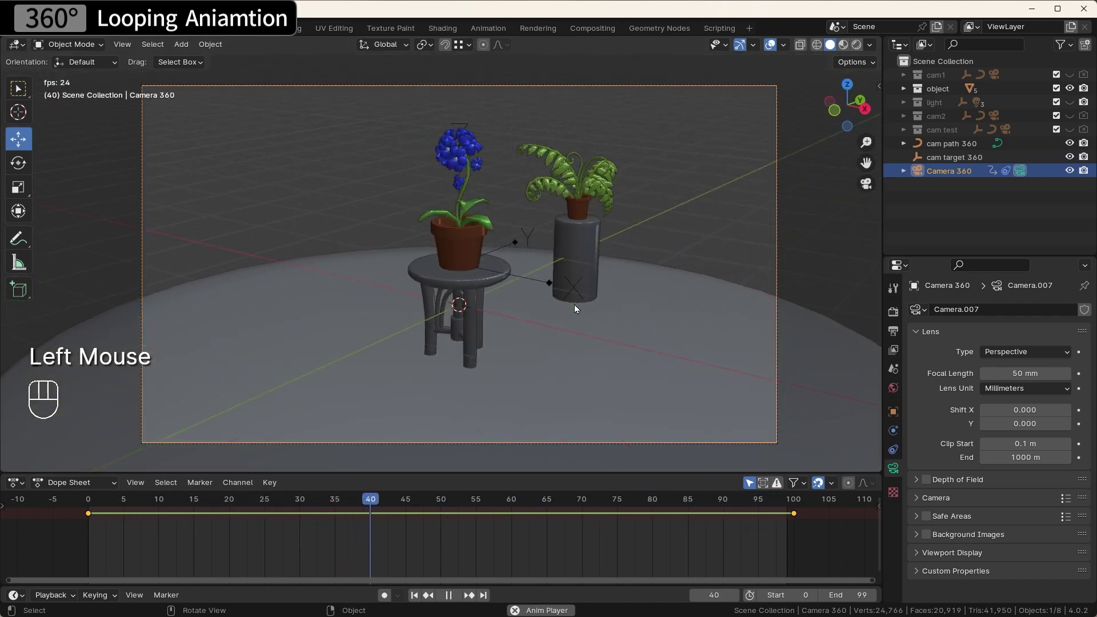